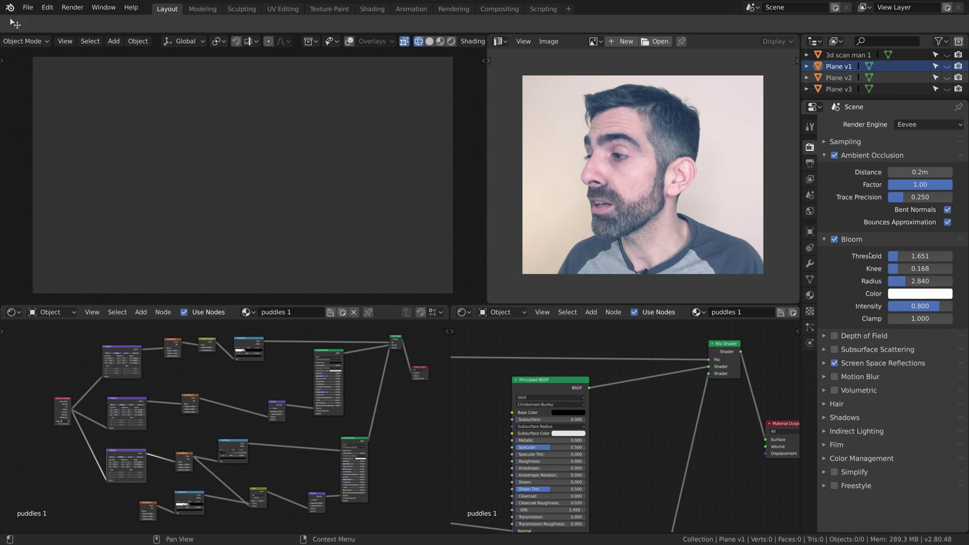
# Step: Review Eevee's Screen Space Reflections options, then bring up the World surface settings with the Shanghai HDRI at 0.300 strength
pyautogui.click(828, 364)
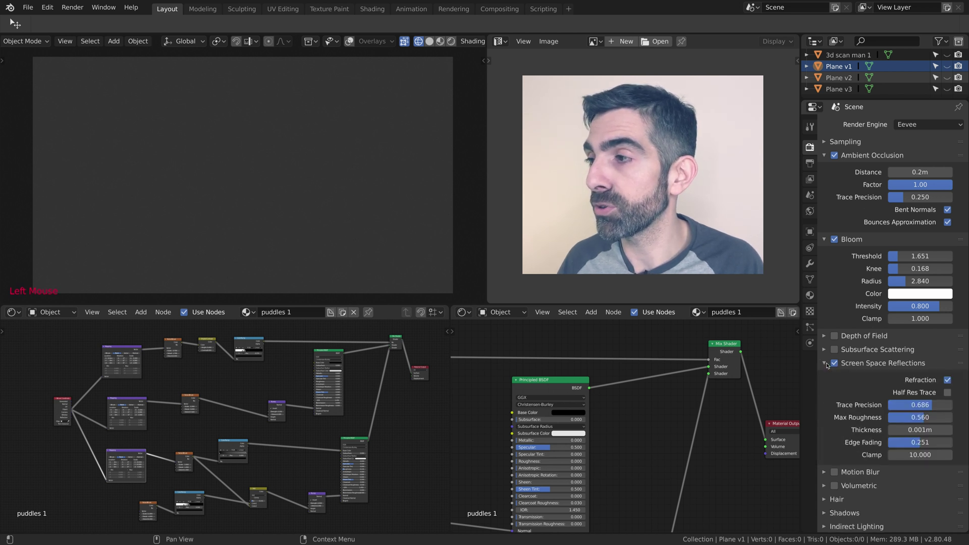
pyautogui.click(828, 155)
pyautogui.click(830, 158)
pyautogui.click(815, 212)
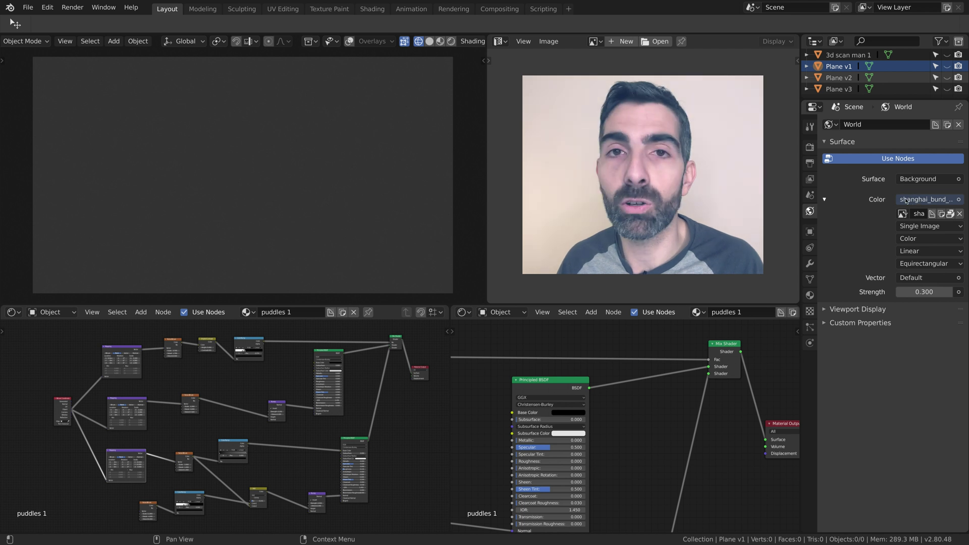
# Step: Browse the inputs available for the world Color, leaving shanghai_bund_2k.hdr at 0.3 strength
pyautogui.click(942, 201)
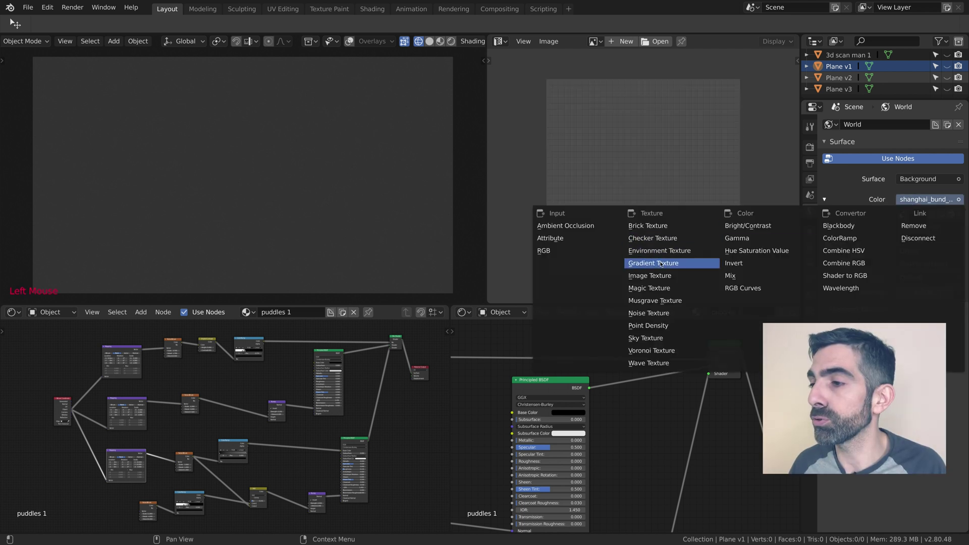
pyautogui.click(872, 404)
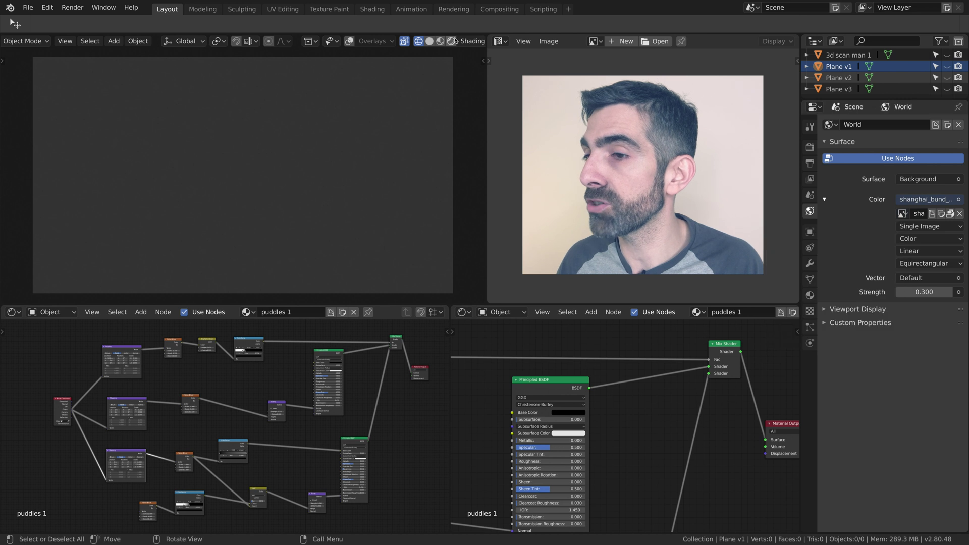
pyautogui.click(455, 39)
pyautogui.middleClick(380, 138)
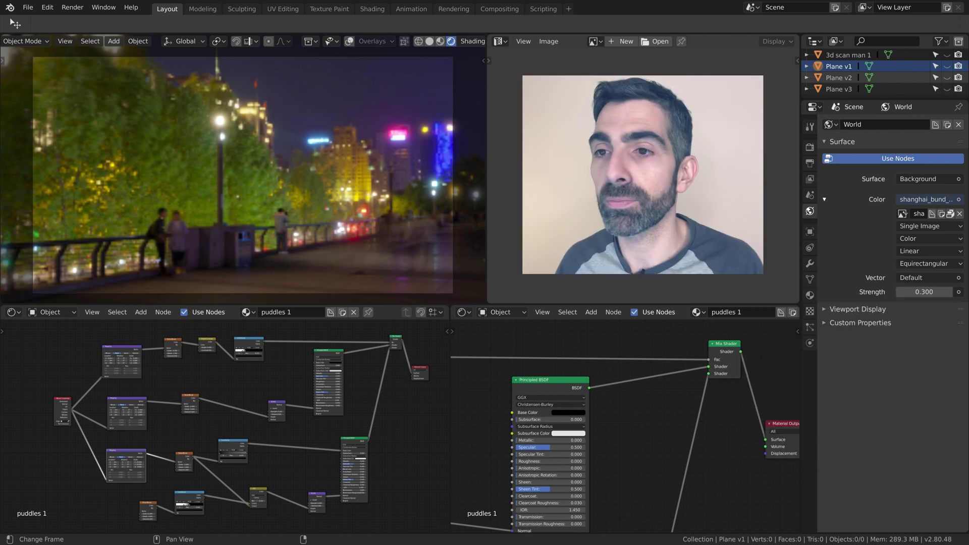
pyautogui.middleClick(216, 197)
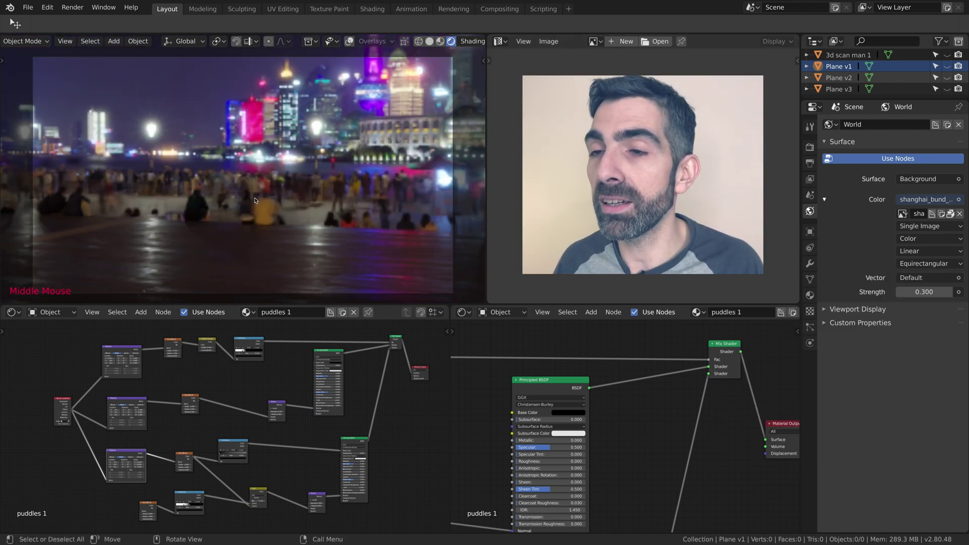
pyautogui.middleClick(258, 192)
pyautogui.middleClick(225, 170)
pyautogui.click(144, 46)
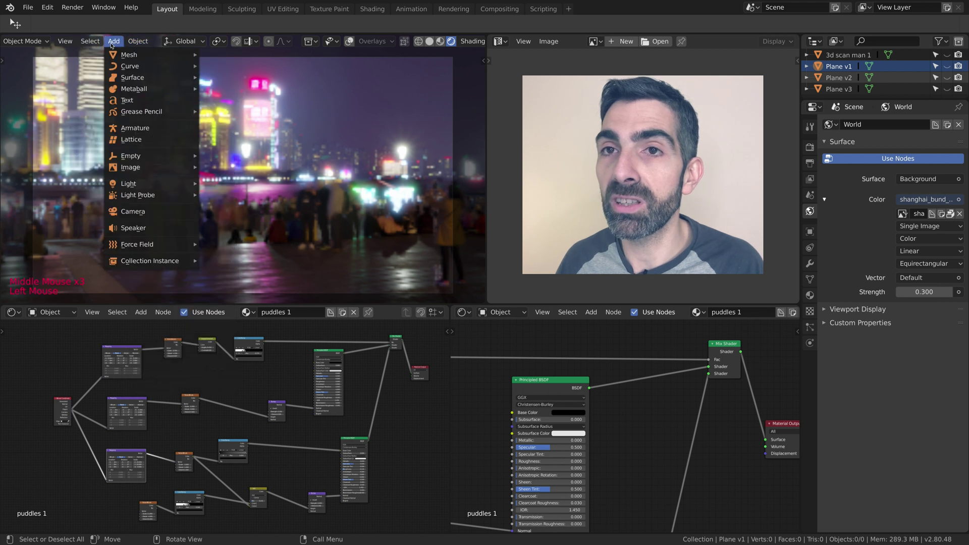
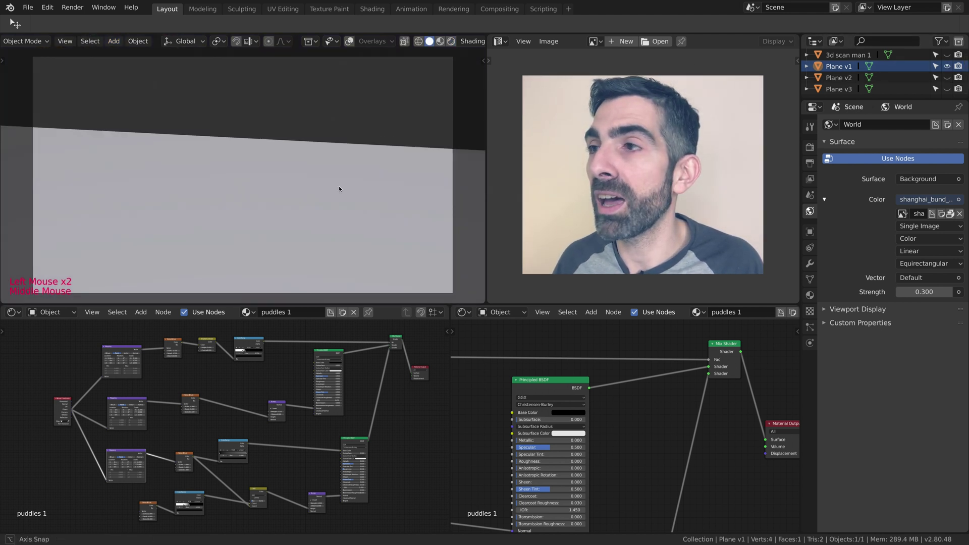
# Step: View the ground in Solid shading, inspect Plane v3's puddles 3 nodes, then return to Plane v1's puddles 1
pyautogui.click(427, 47)
pyautogui.click(430, 44)
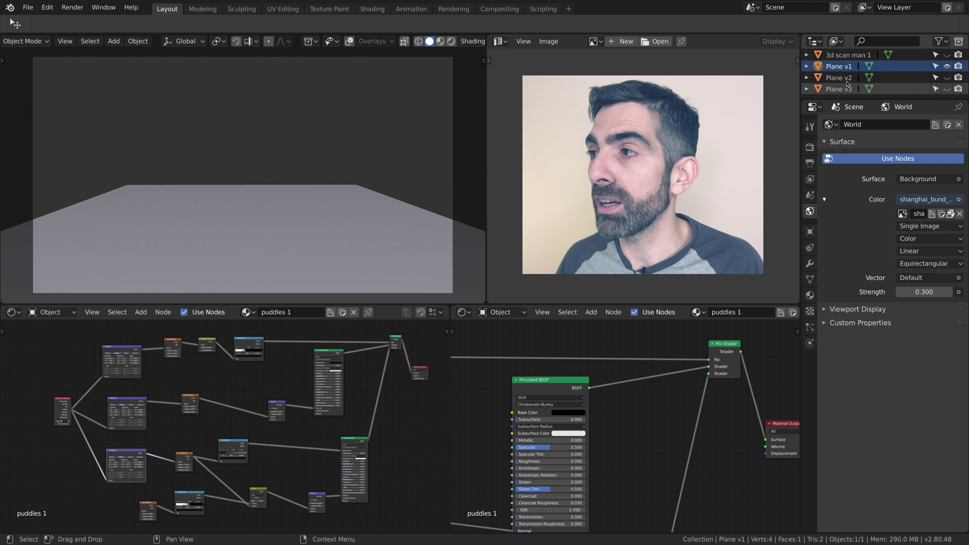
pyautogui.click(848, 80)
pyautogui.click(847, 89)
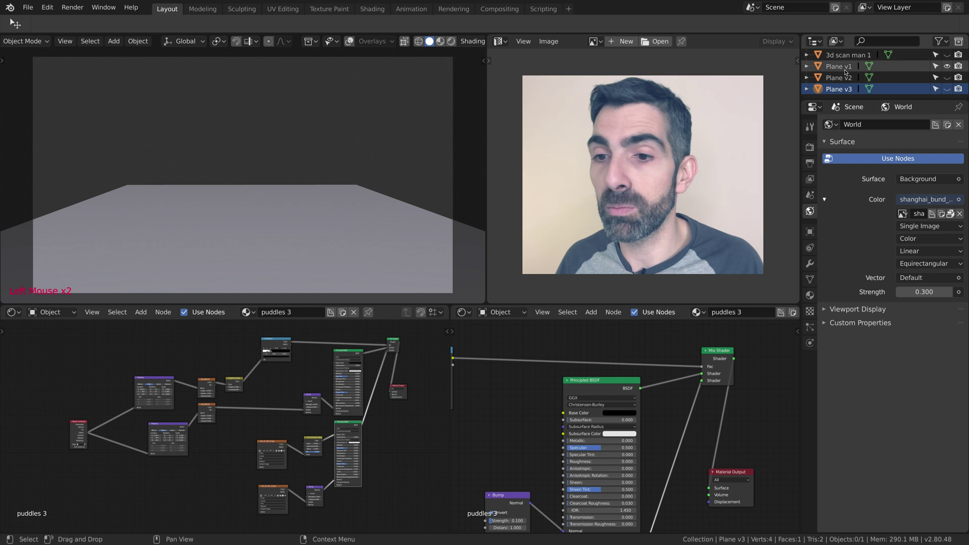
pyautogui.click(844, 75)
pyautogui.click(843, 78)
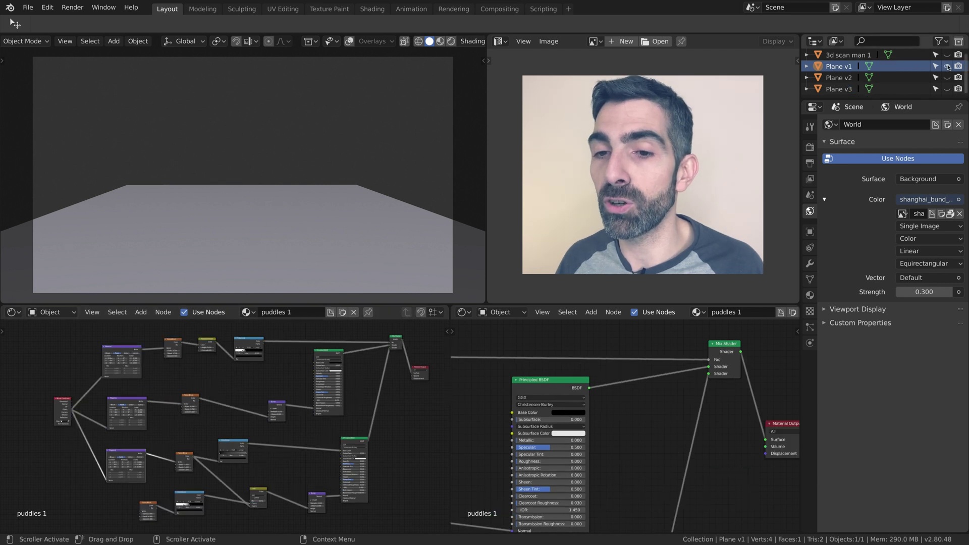
# Step: Show the puddles 1 plane in Rendered shading reflecting the skyline and unhide 3d scan man 1
pyautogui.click(383, 189)
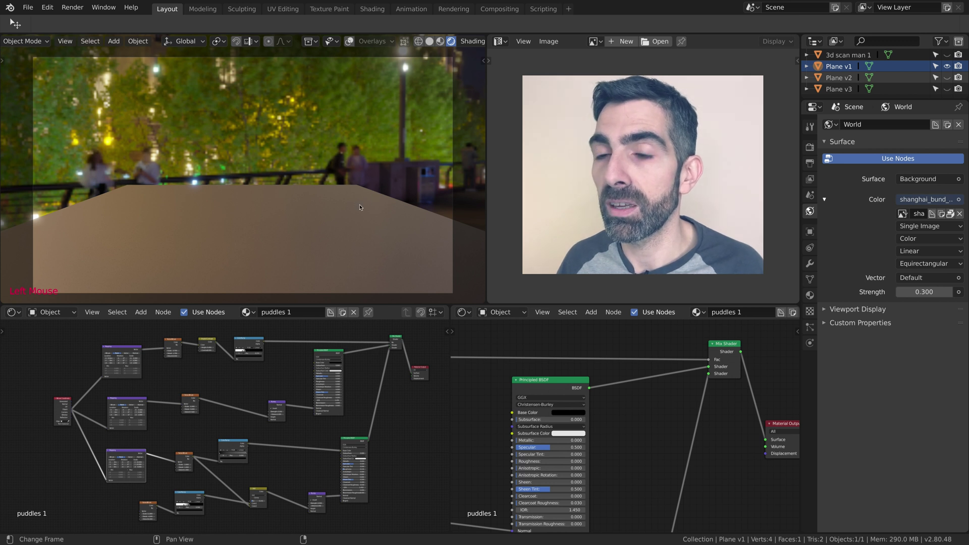
pyautogui.middleClick(325, 211)
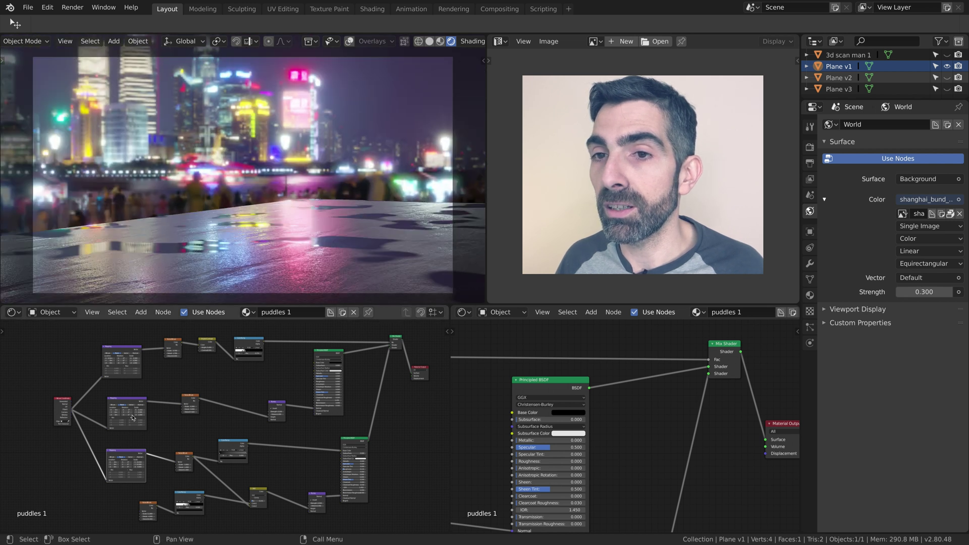
pyautogui.middleClick(271, 225)
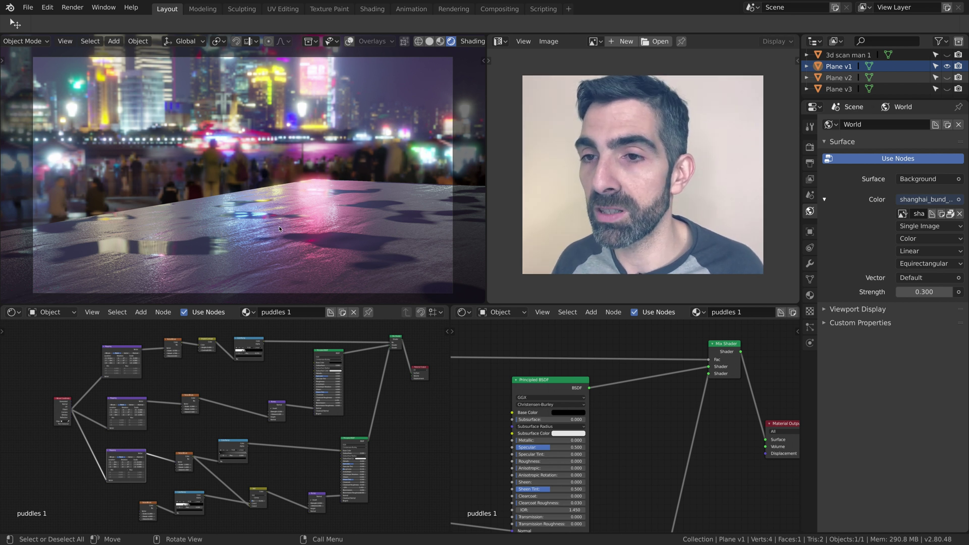
pyautogui.click(950, 55)
pyautogui.click(950, 55)
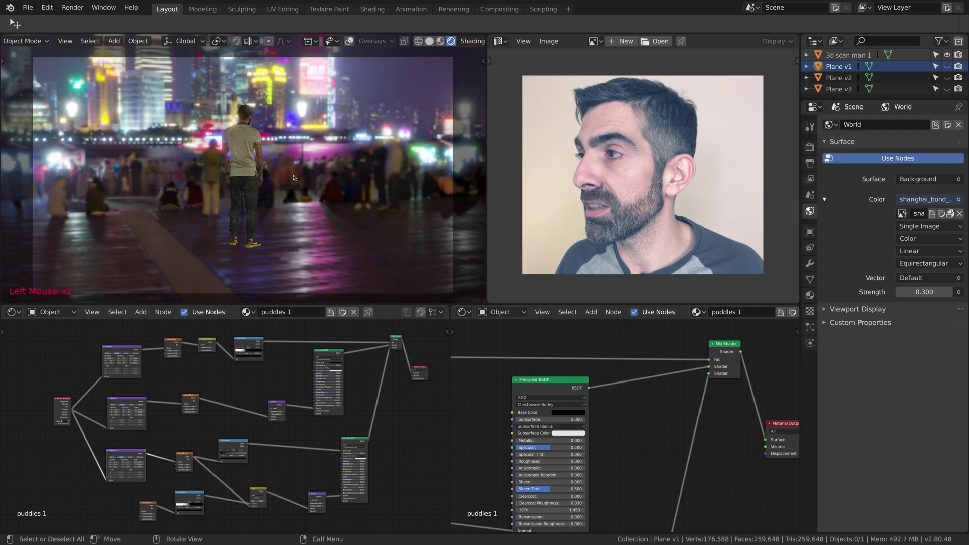
# Step: Browse the creator's Sketchfab models to the Arm 1 hand scan page
pyautogui.middleClick(295, 177)
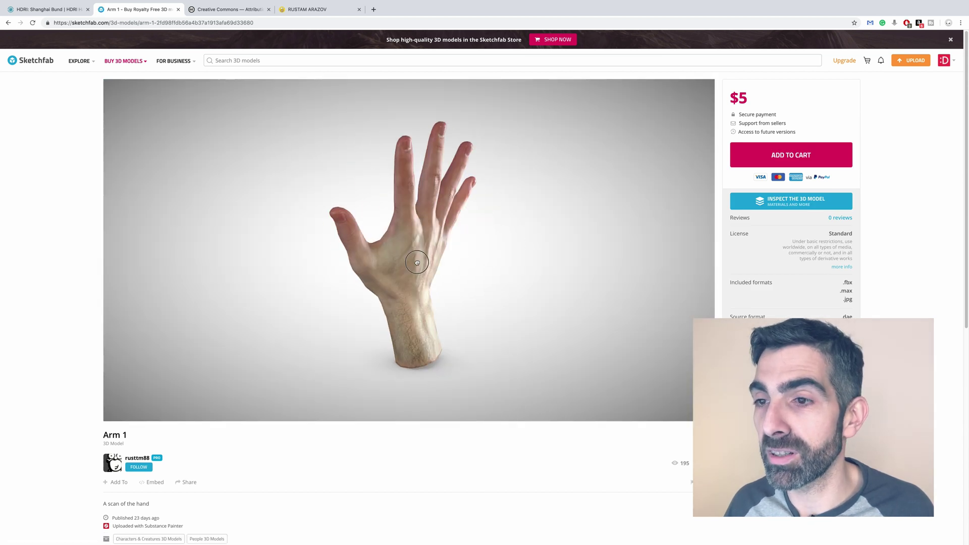
# Step: Orbit around the scanned man standing on the puddle plane against the Shanghai skyline
pyautogui.middleClick(216, 236)
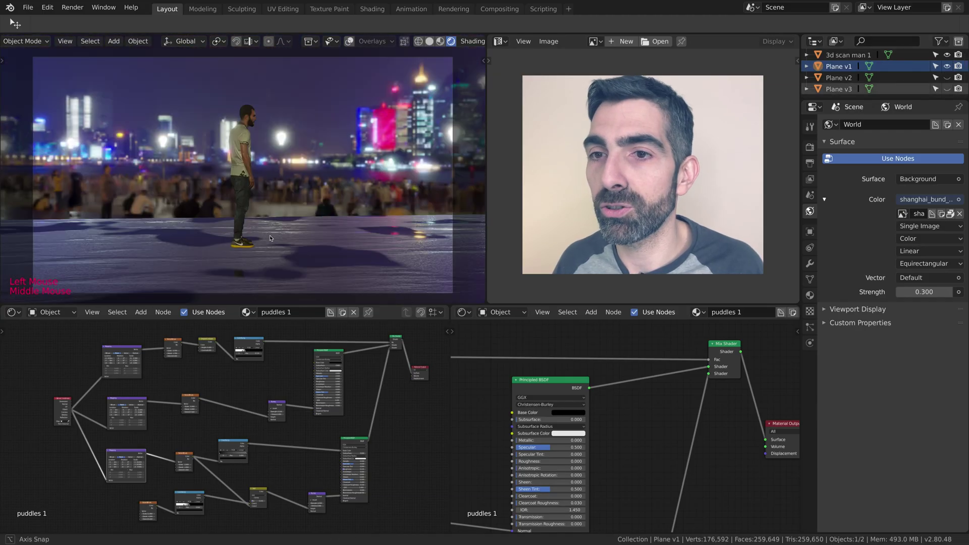
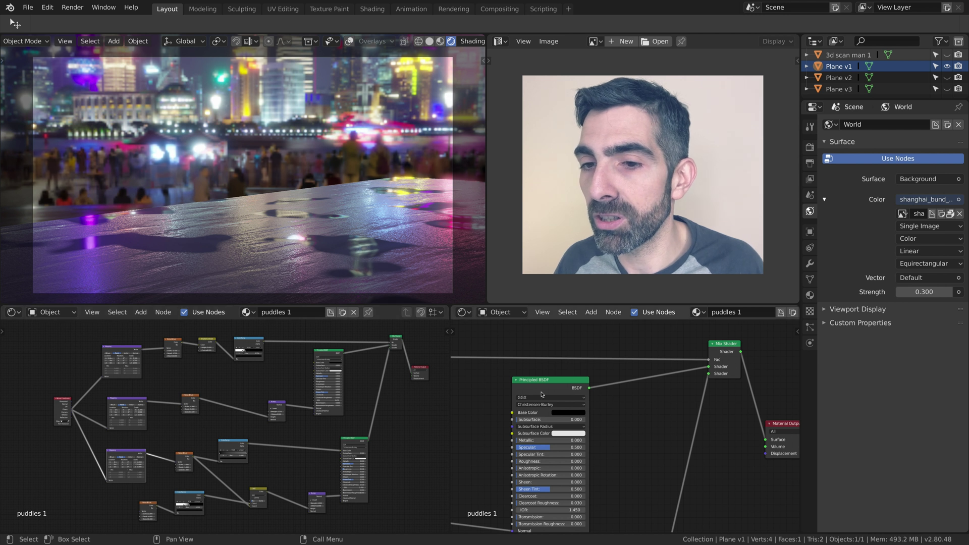
pyautogui.middleClick(288, 213)
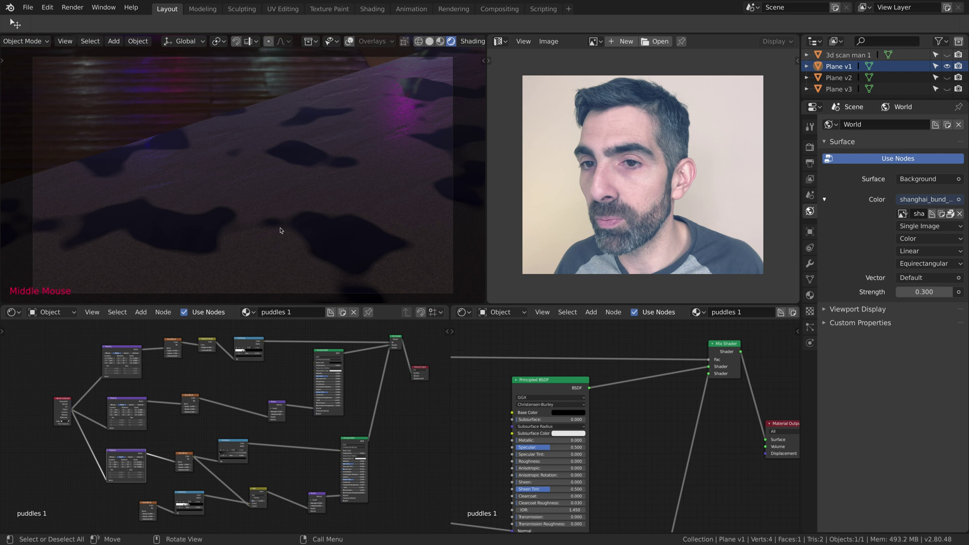
pyautogui.middleClick(286, 224)
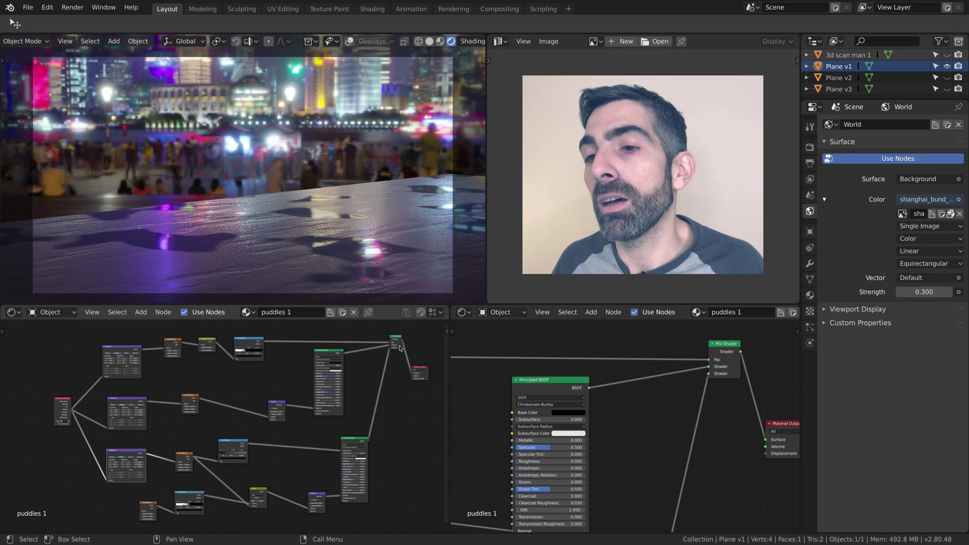
pyautogui.scroll(3)
pyautogui.middleClick(714, 380)
pyautogui.scroll(3)
pyautogui.scroll(-3)
pyautogui.scroll(-3)
pyautogui.middleClick(617, 435)
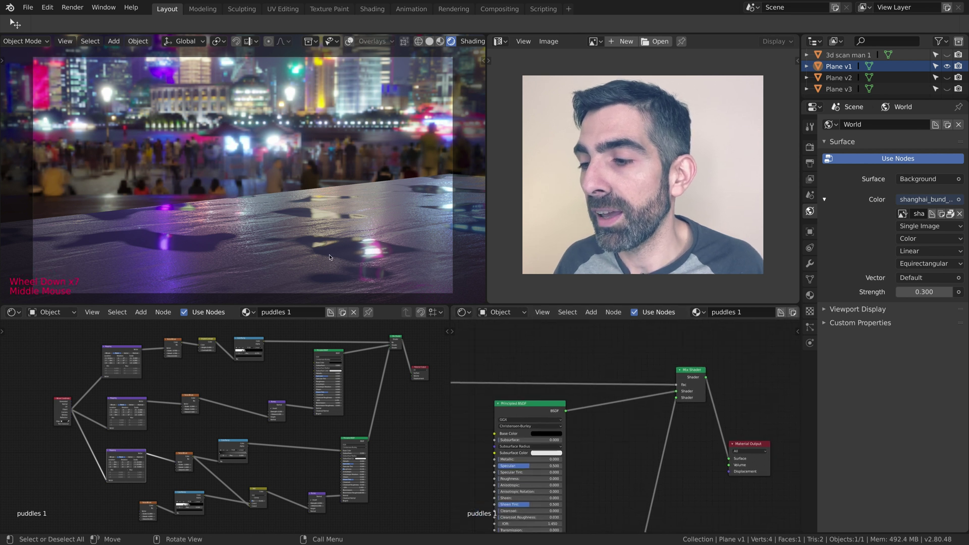
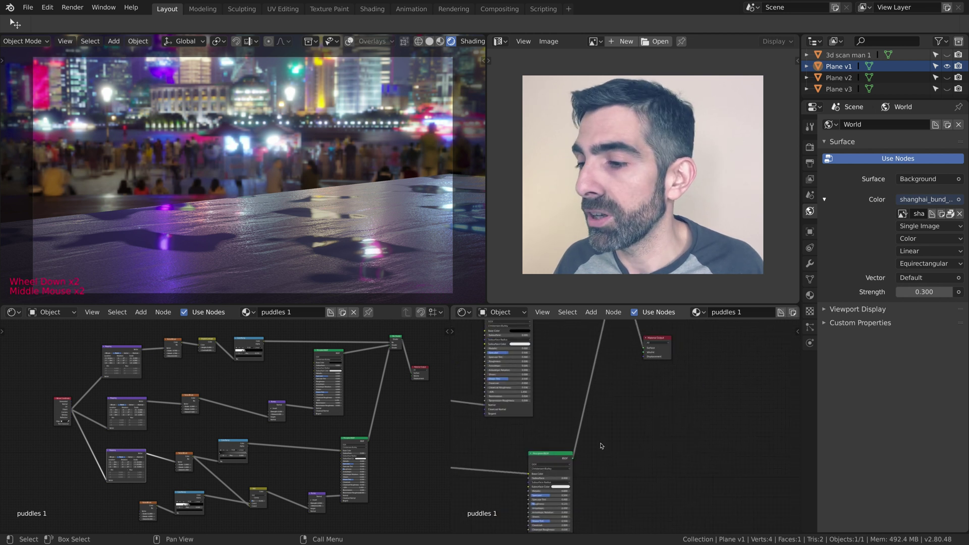
# Step: Preview the ground Principled BSDF alone via Node Wrangler and inspect its Mapping, Noise and ColorRamp nodes
pyautogui.click(236, 224)
pyautogui.middleClick(249, 221)
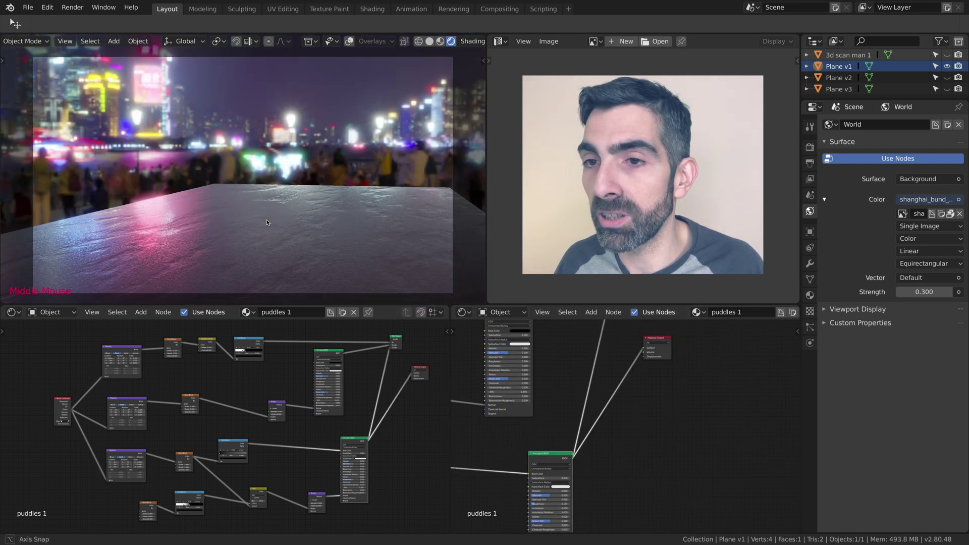
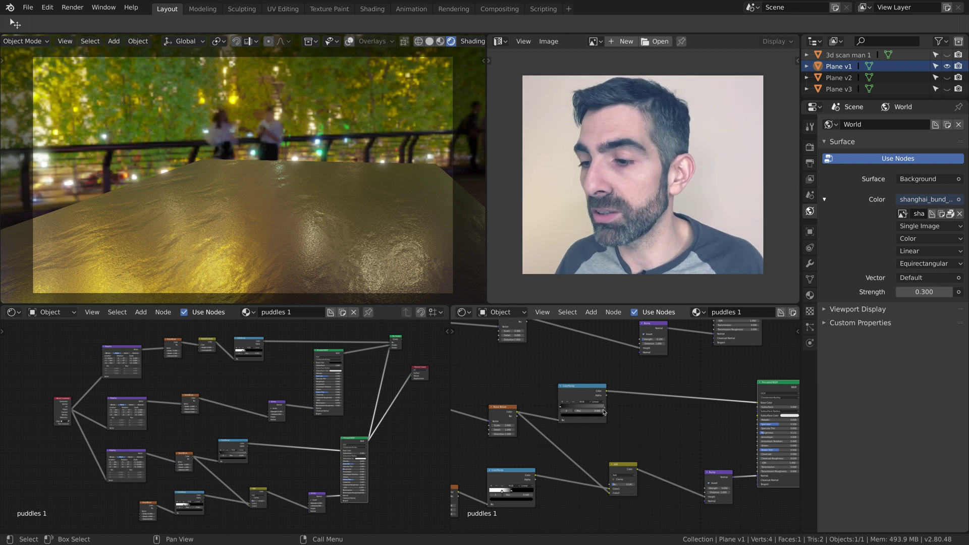
pyautogui.middleClick(670, 433)
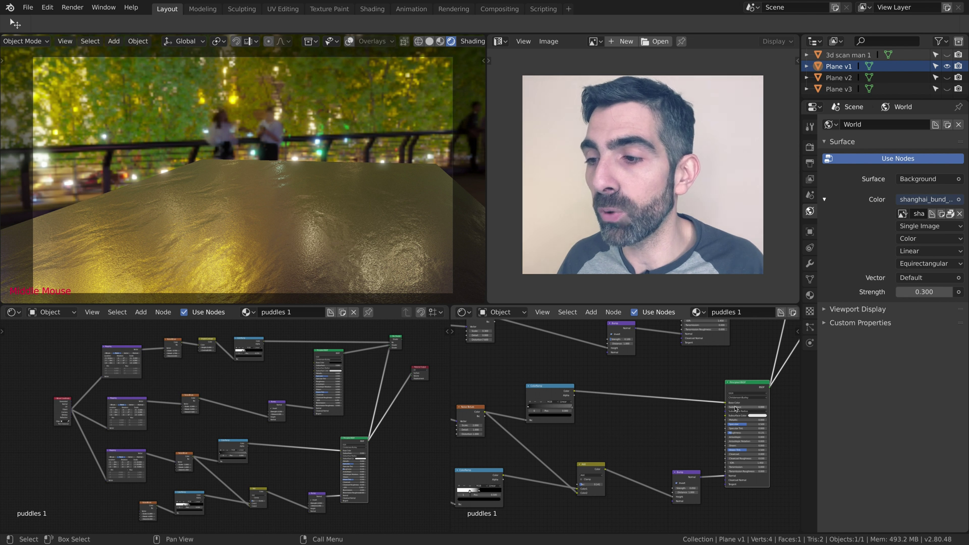
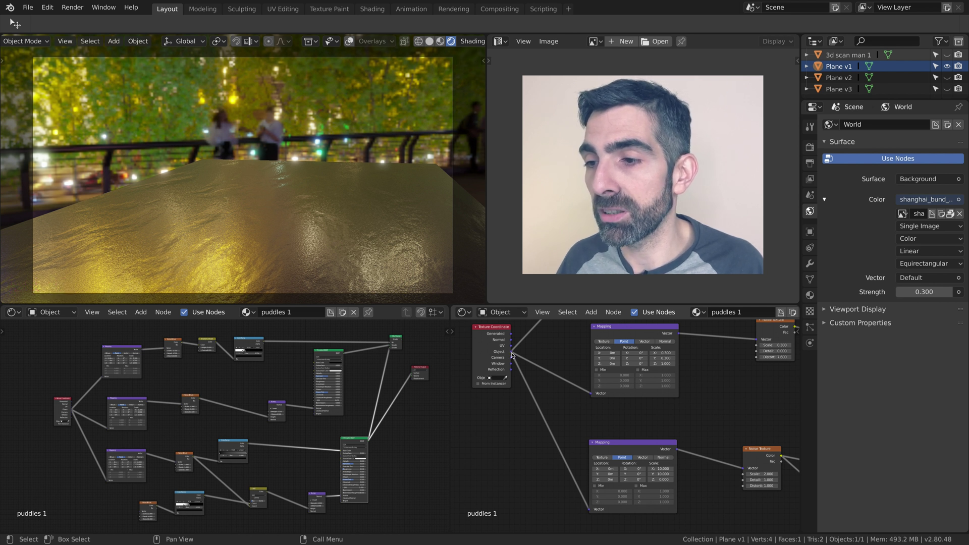
pyautogui.middleClick(726, 430)
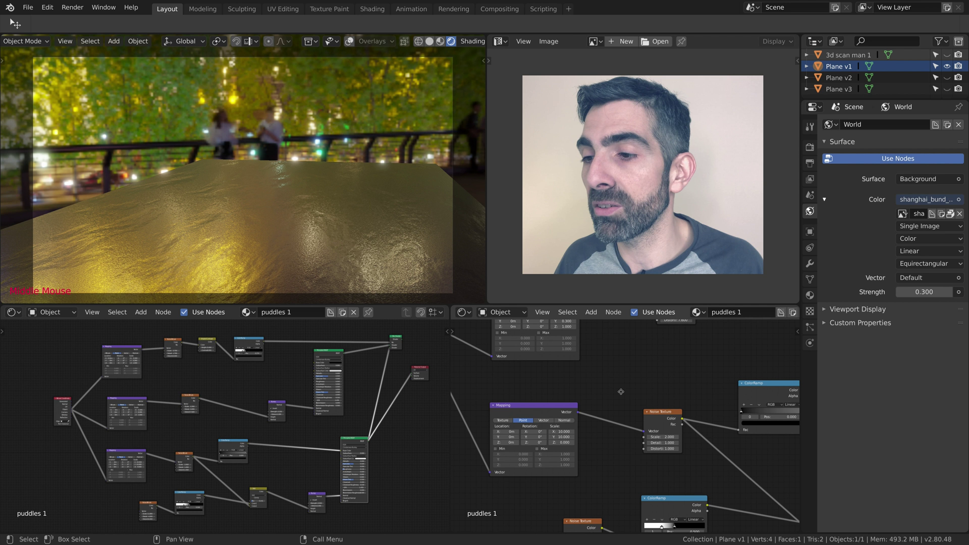
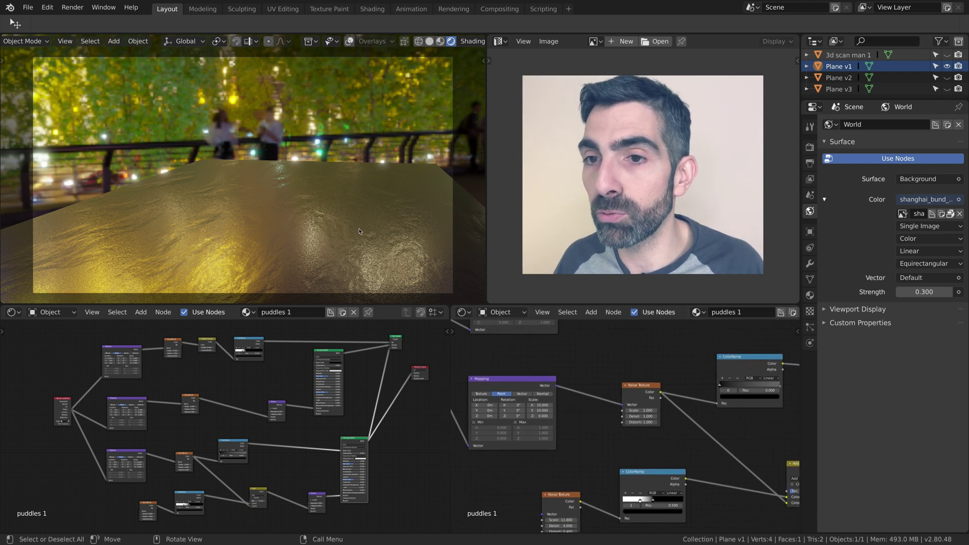
pyautogui.middleClick(295, 236)
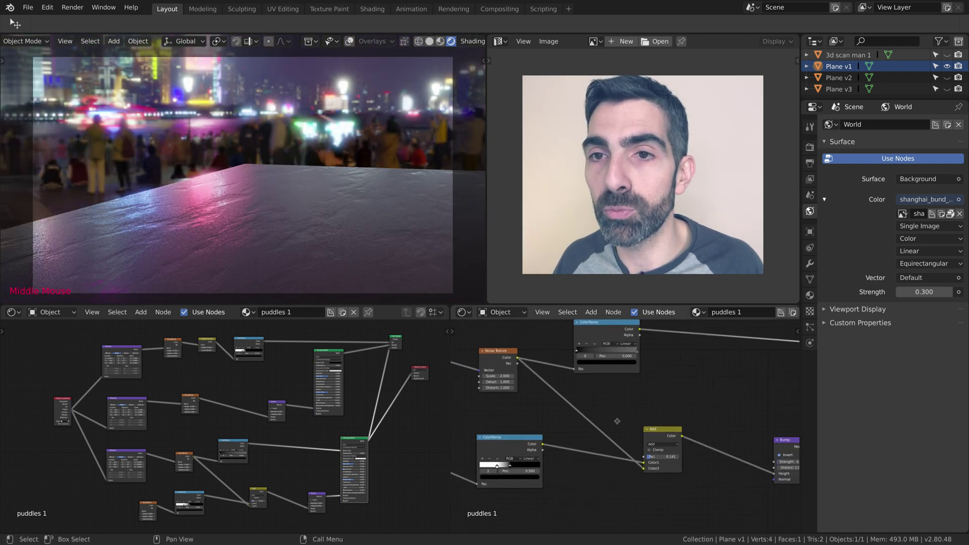
pyautogui.click(706, 445)
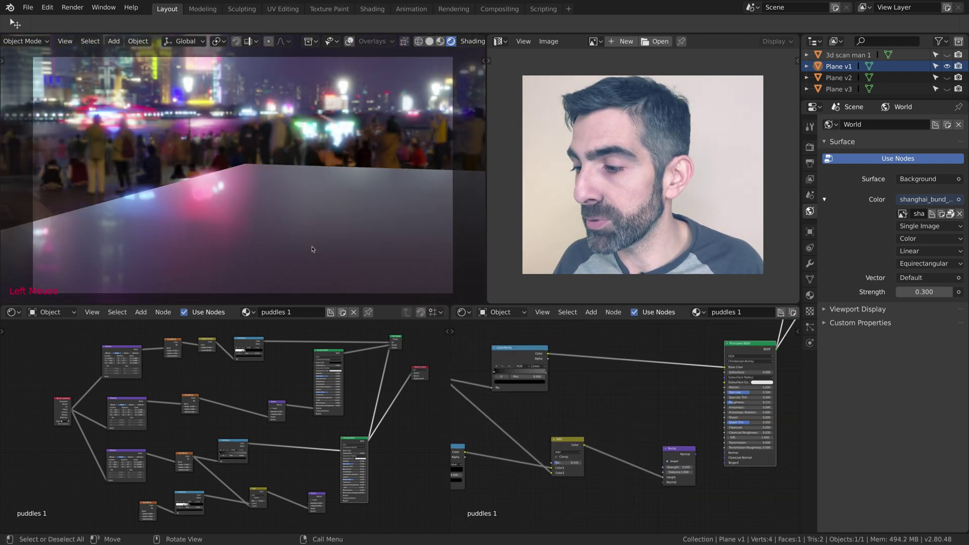
pyautogui.middleClick(314, 247)
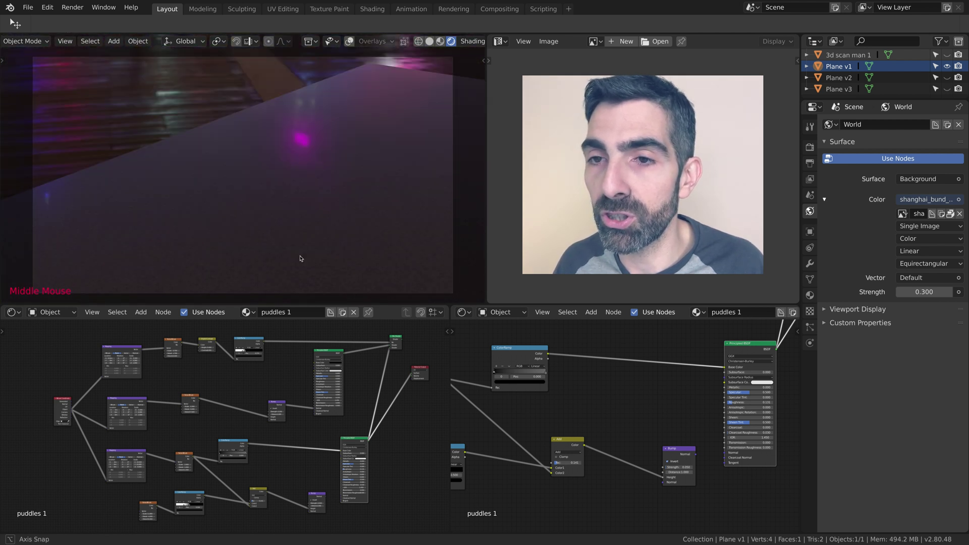
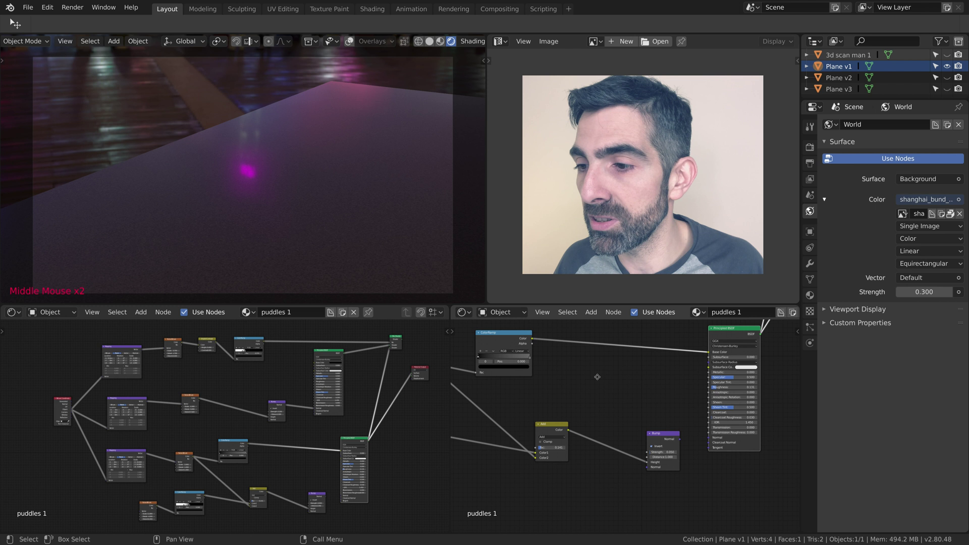
pyautogui.click(697, 435)
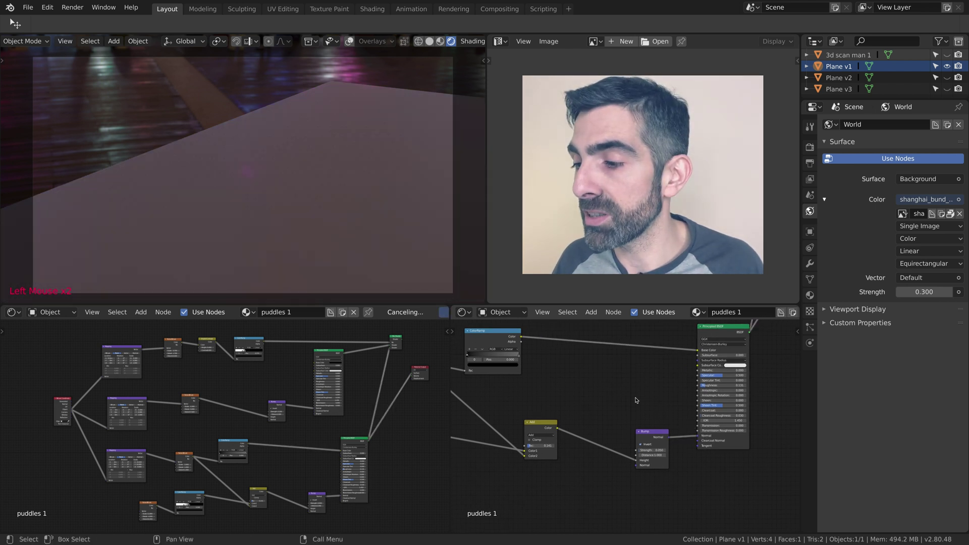
pyautogui.middleClick(323, 210)
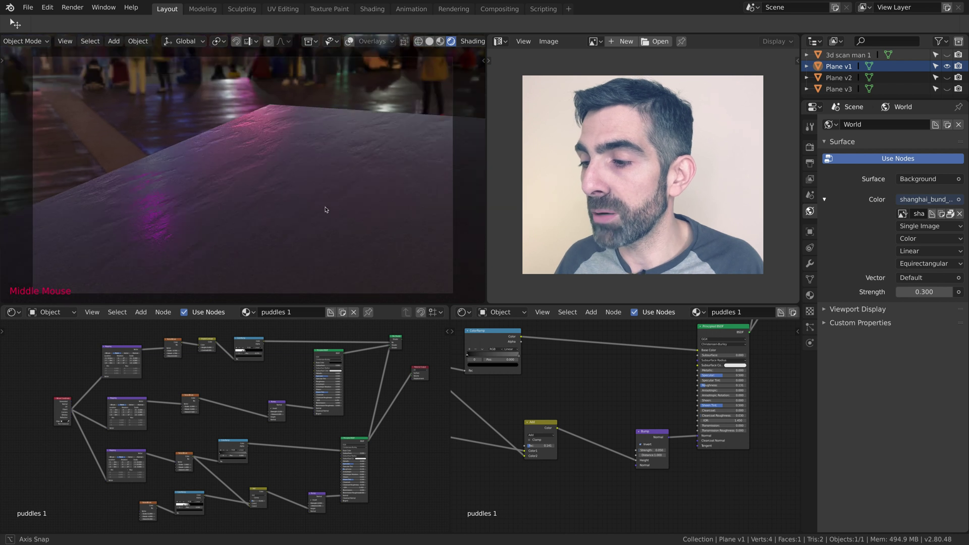
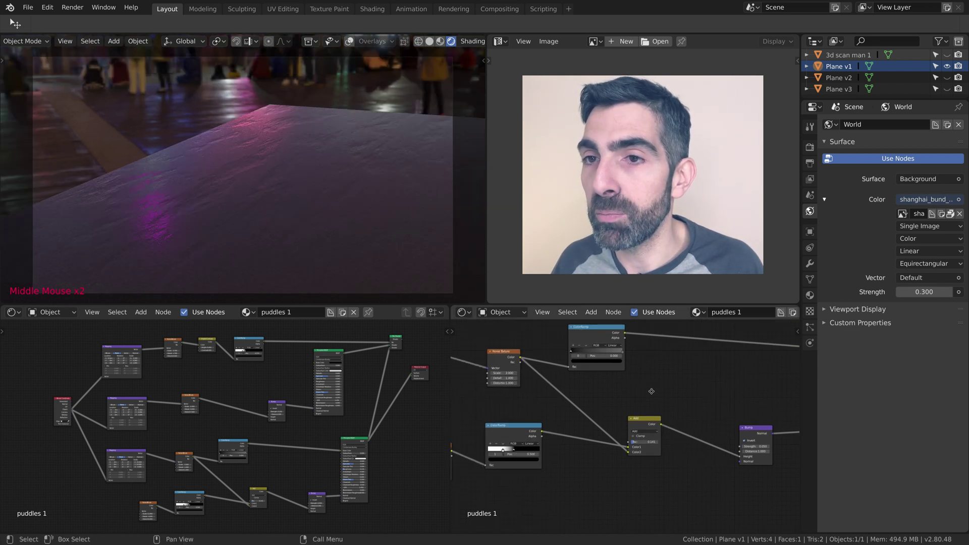
# Step: Add a Noise Texture and a MixRGB node to puddles 1 and duplicate the noise texture
pyautogui.click(500, 355)
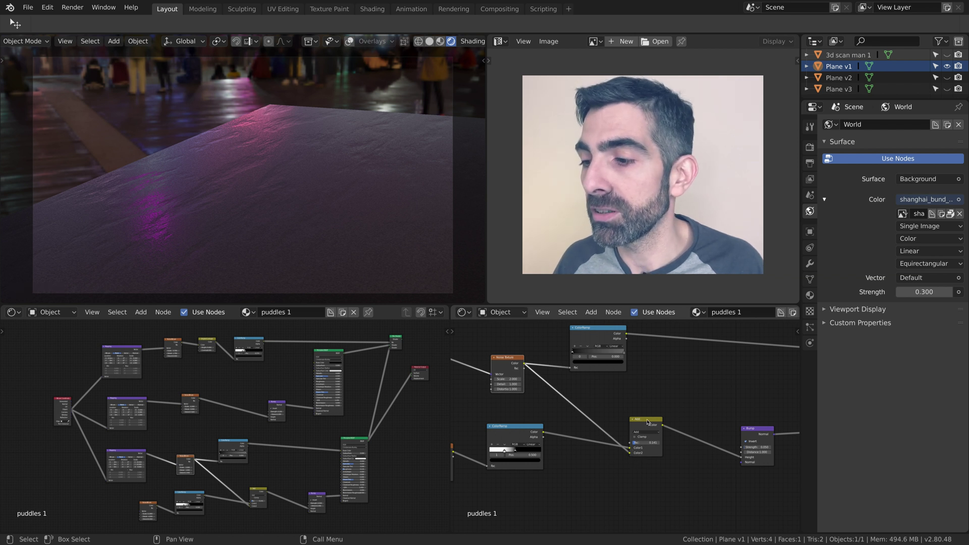
pyautogui.click(593, 313)
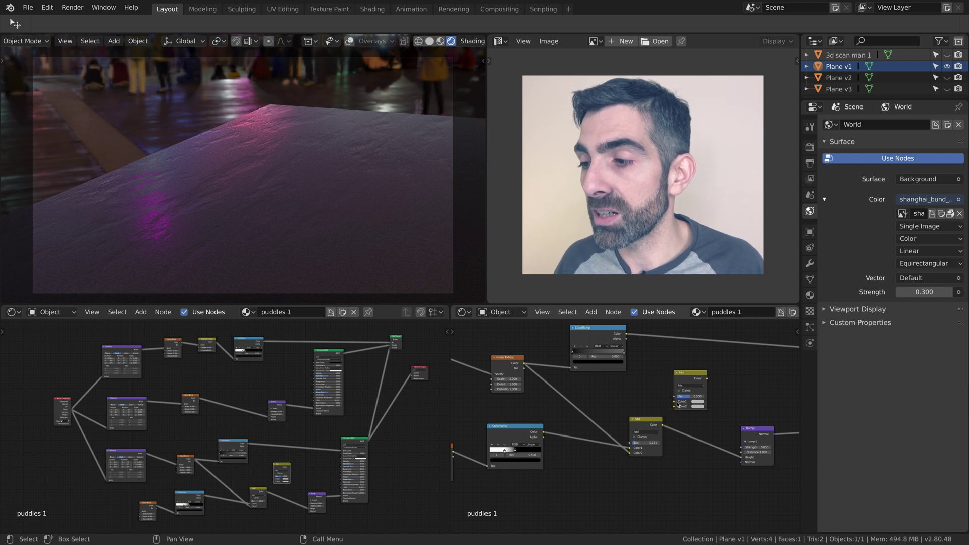
pyautogui.click(694, 386)
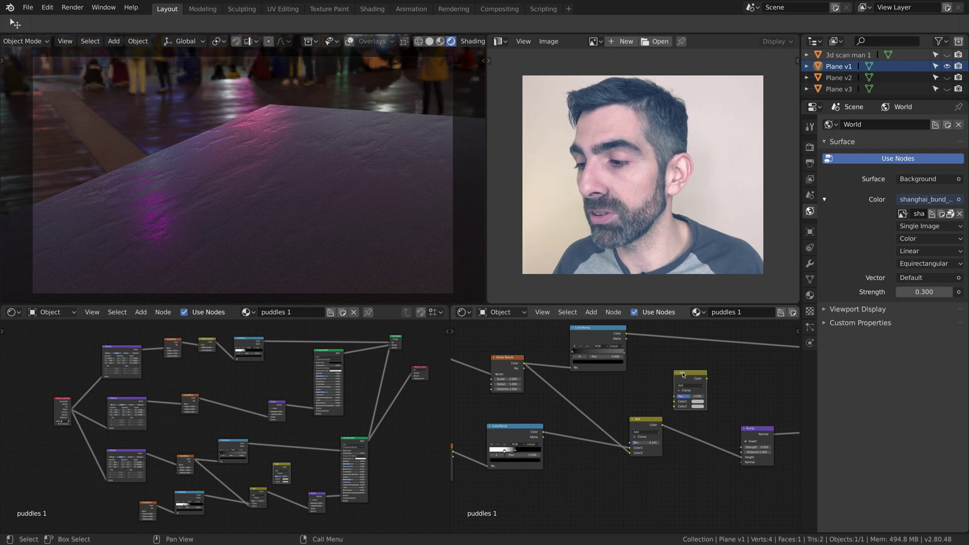
pyautogui.click(689, 372)
pyautogui.press('Delete')
# Step: Feed the mixed noise through the ColorRamp into the Bump height for a finer rippled ground
pyautogui.middleClick(268, 136)
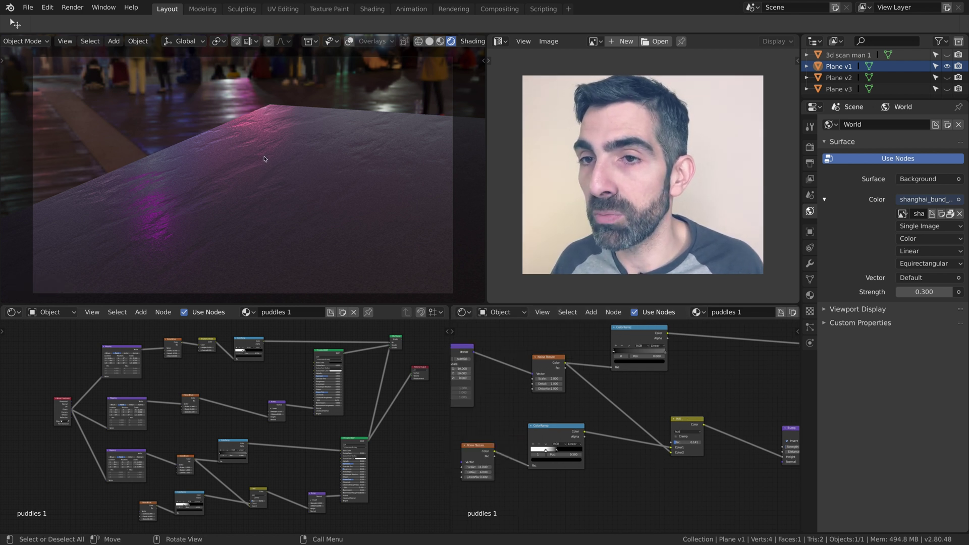
pyautogui.middleClick(251, 194)
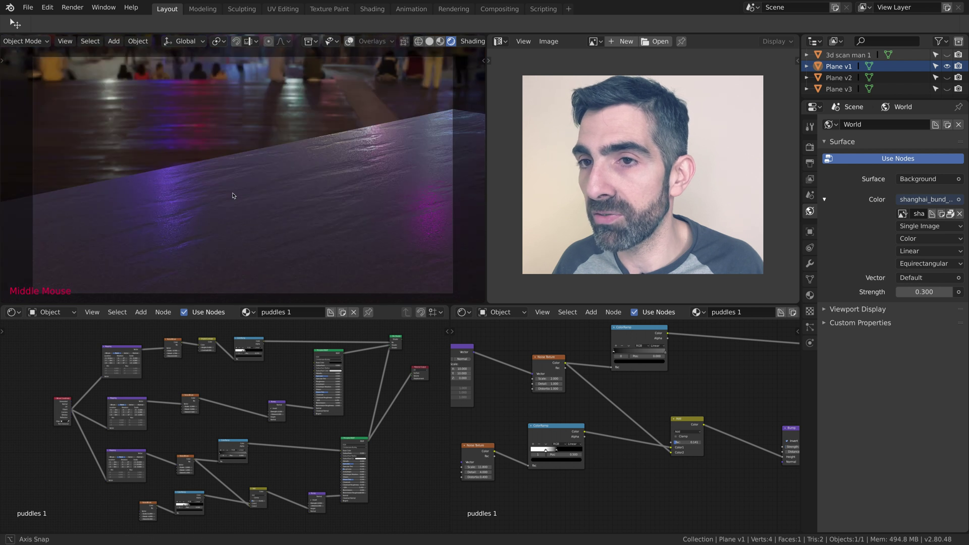
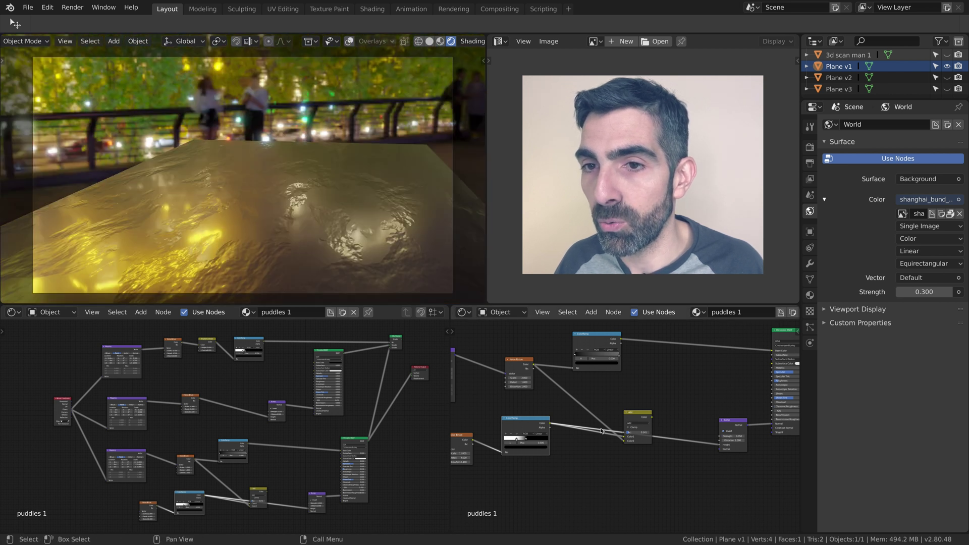
pyautogui.click(655, 417)
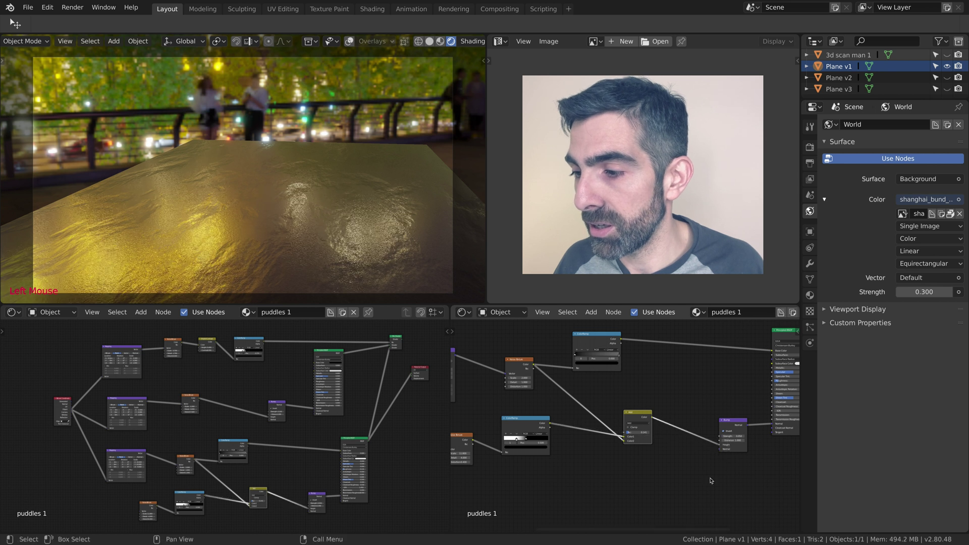
pyautogui.middleClick(325, 250)
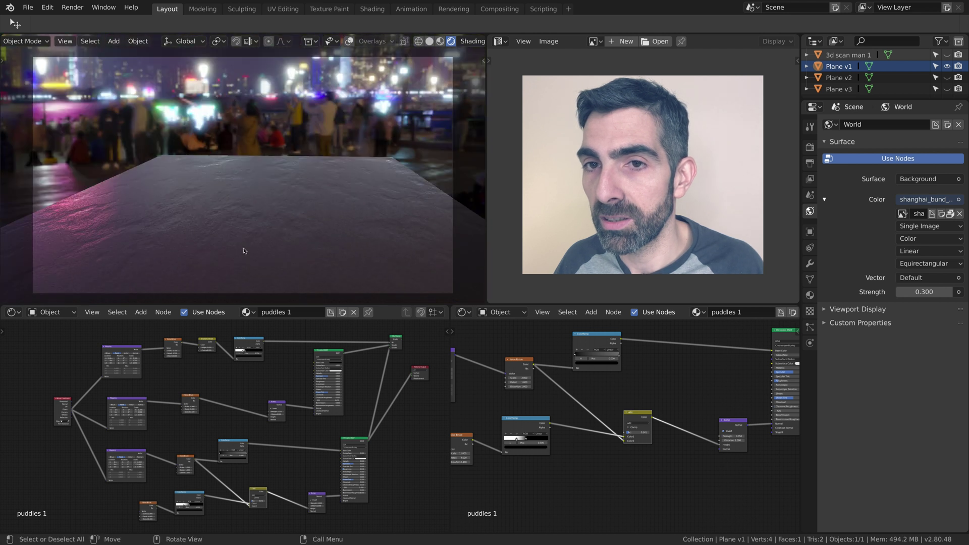
# Step: Connect the Mix Shader after the Principled BSDF into the Material Output Surface socket
pyautogui.middleClick(691, 381)
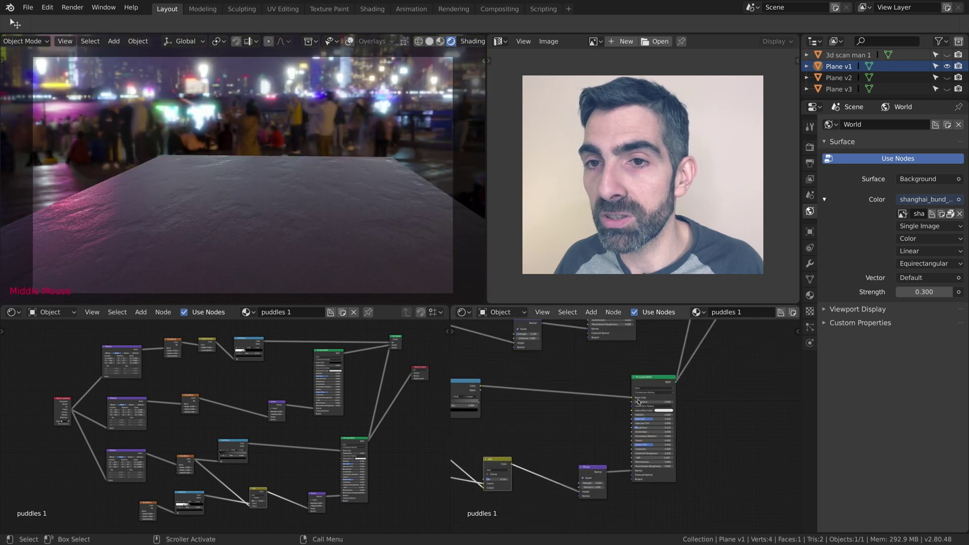
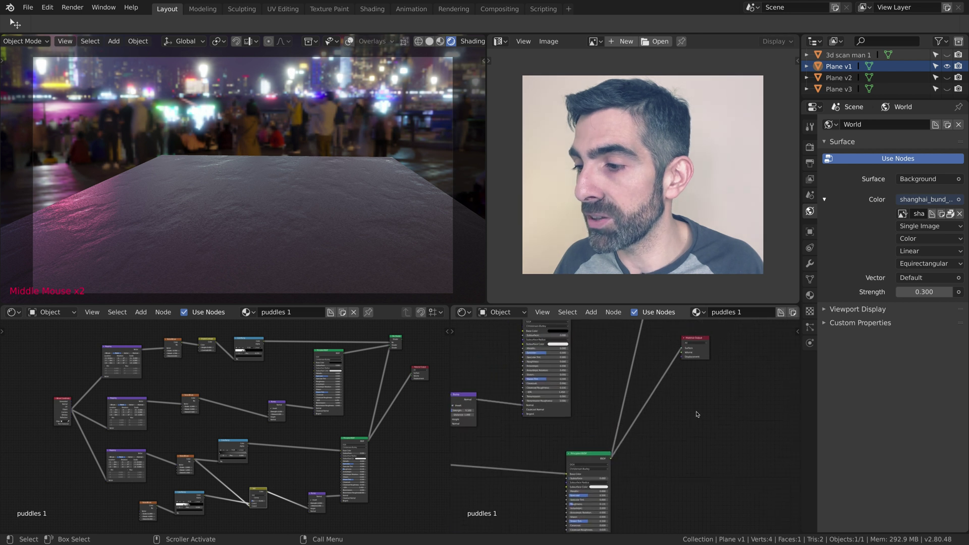
pyautogui.middleClick(698, 401)
pyautogui.scroll(3)
pyautogui.middleClick(650, 395)
pyautogui.scroll(3)
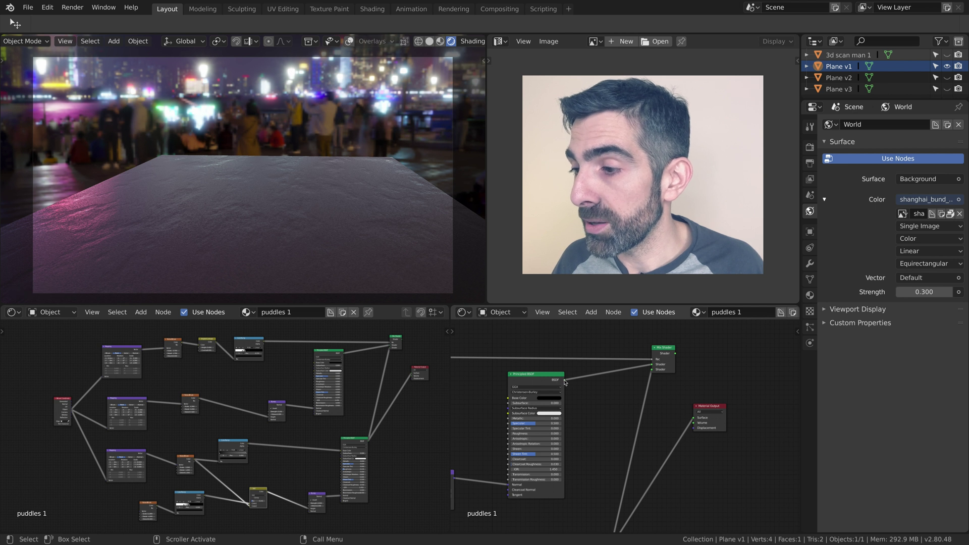
pyautogui.click(580, 383)
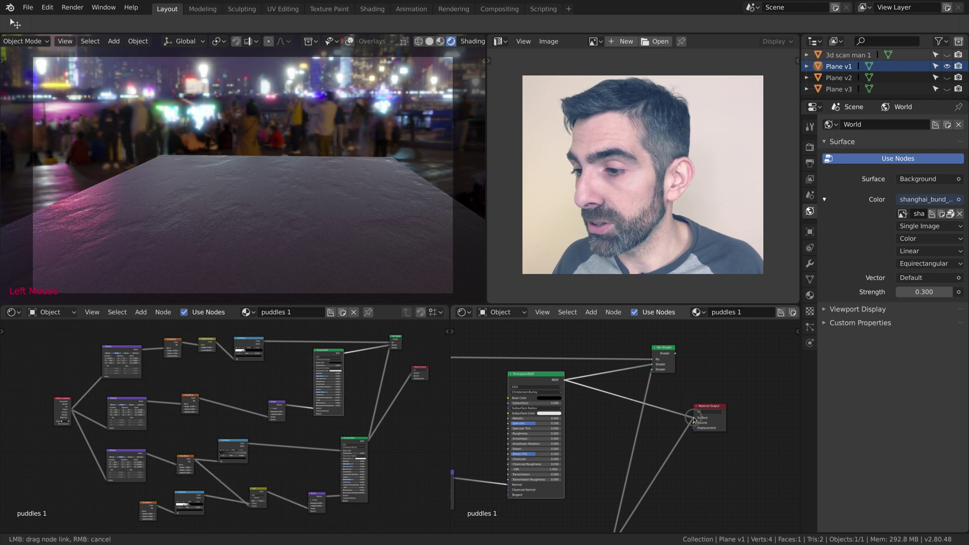
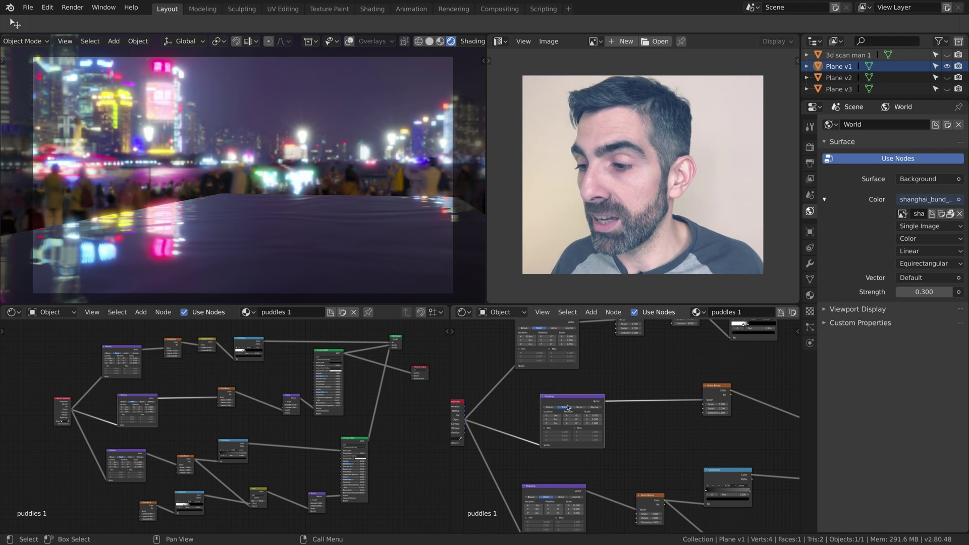
# Step: Pan back to the Texture Coordinate and Mapping nodes behind the noise bump
pyautogui.middleClick(510, 405)
pyautogui.scroll(3)
pyautogui.middleClick(488, 395)
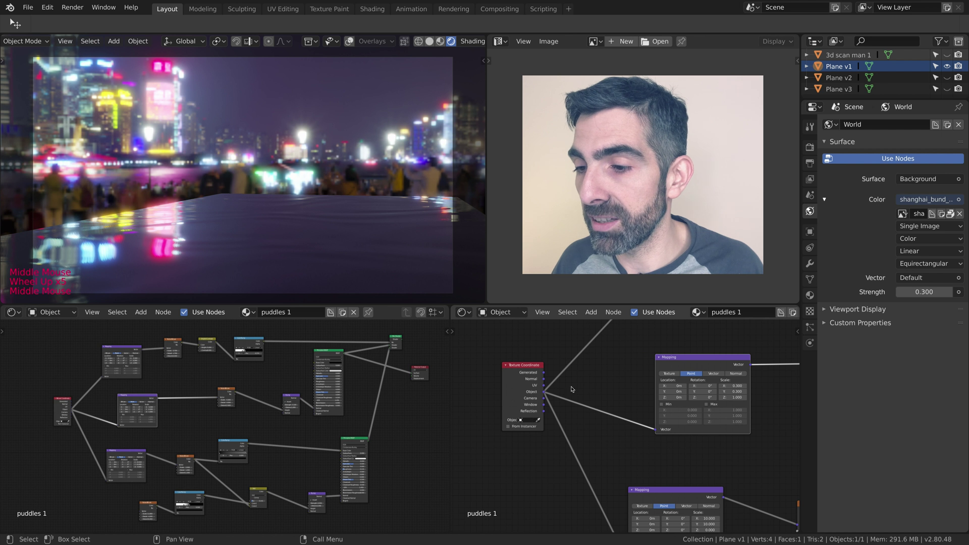
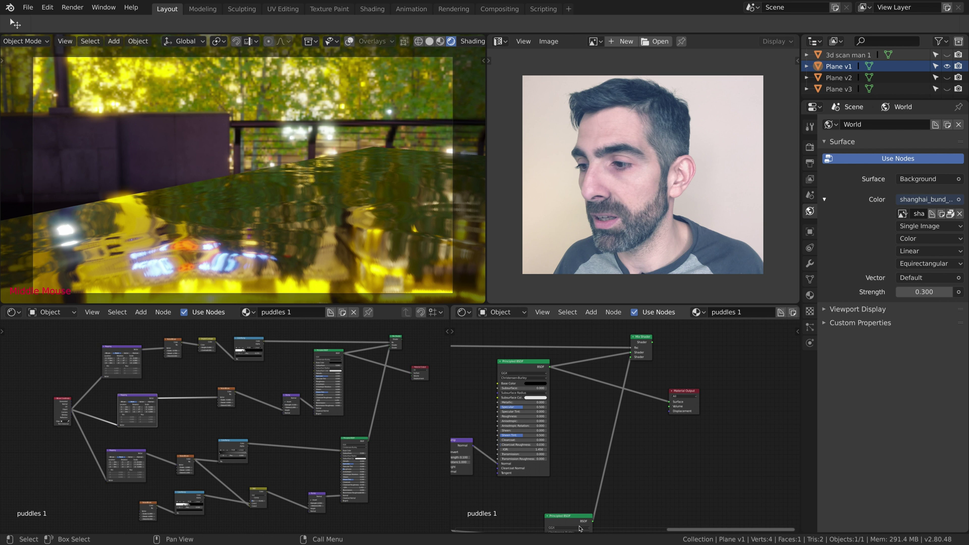
# Step: Duplicate the Principled BSDF below the first and cut the old Material Output link for the Mix Shader blend
pyautogui.click(573, 514)
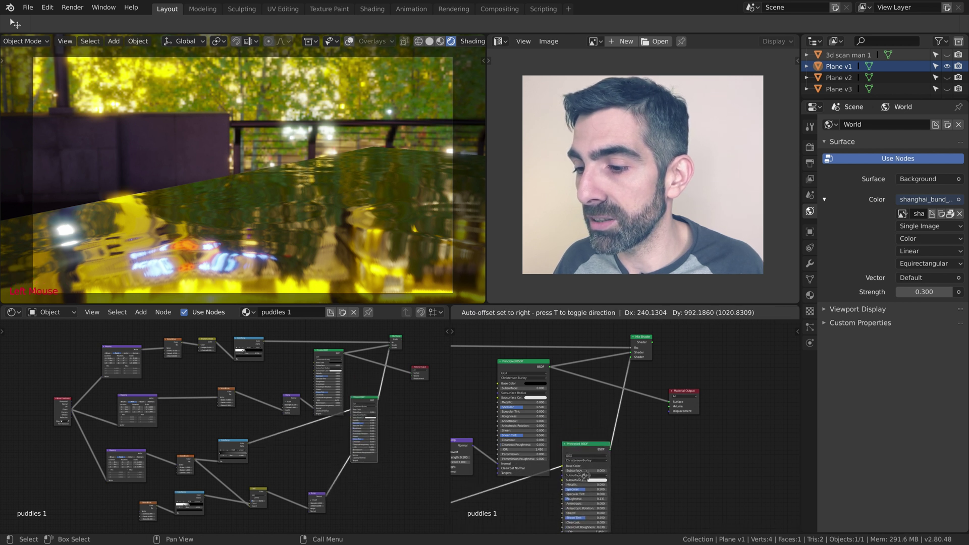
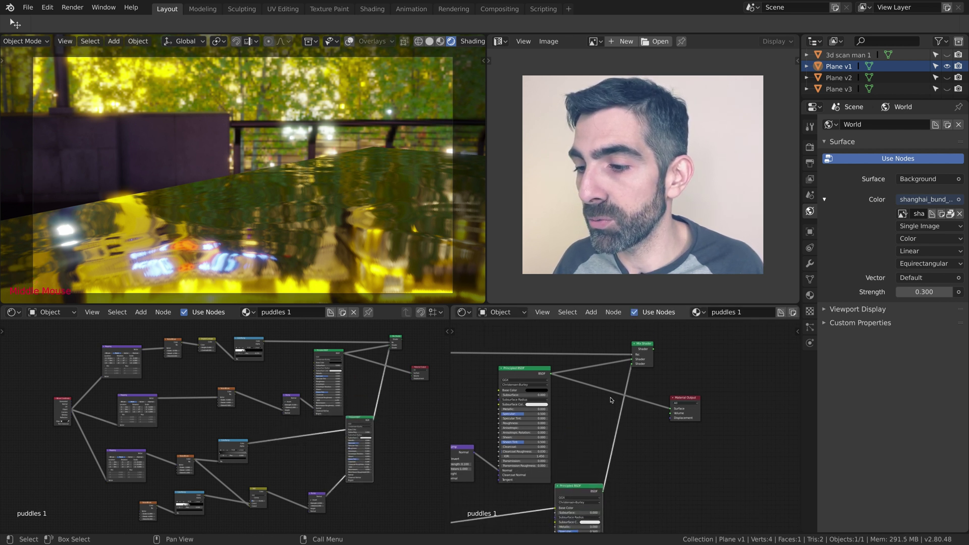
pyautogui.click(672, 409)
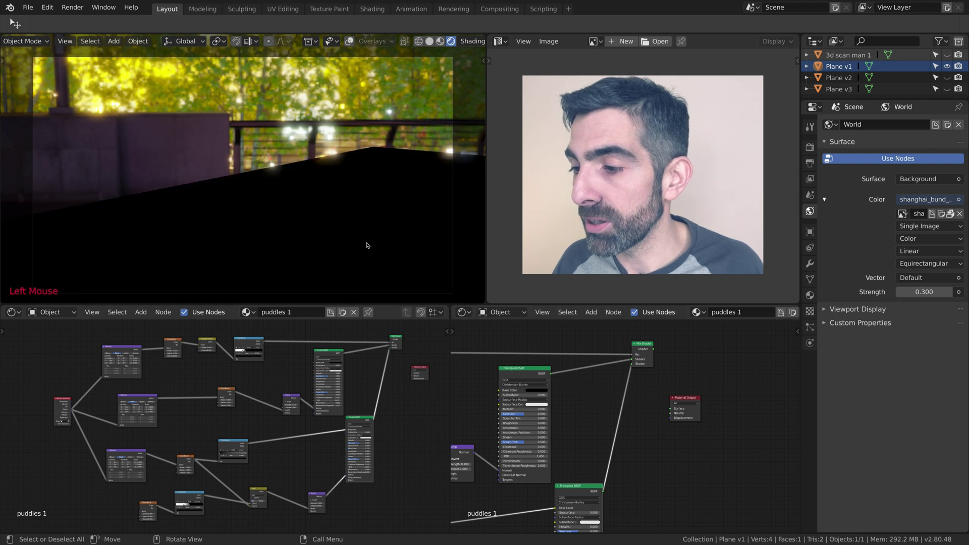
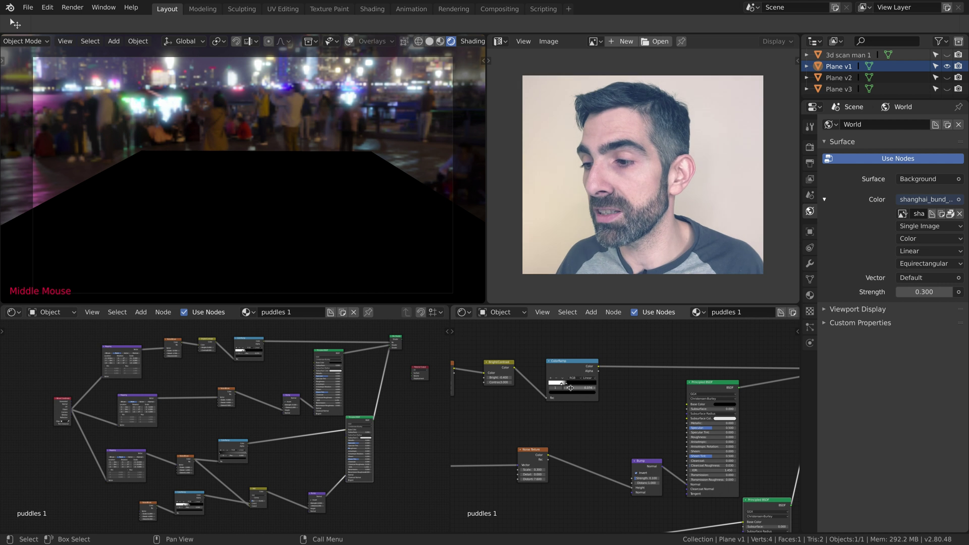
pyautogui.middleClick(633, 402)
pyautogui.scroll(-3)
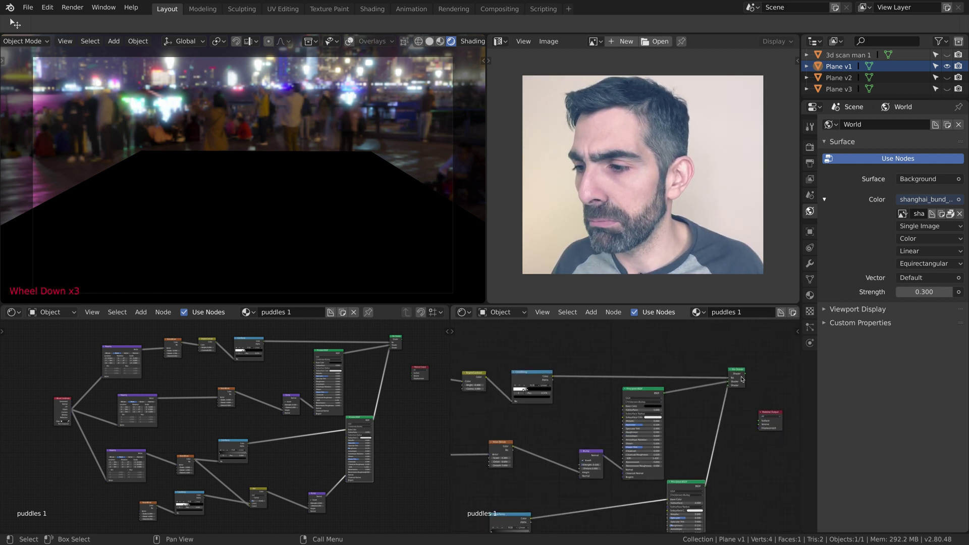
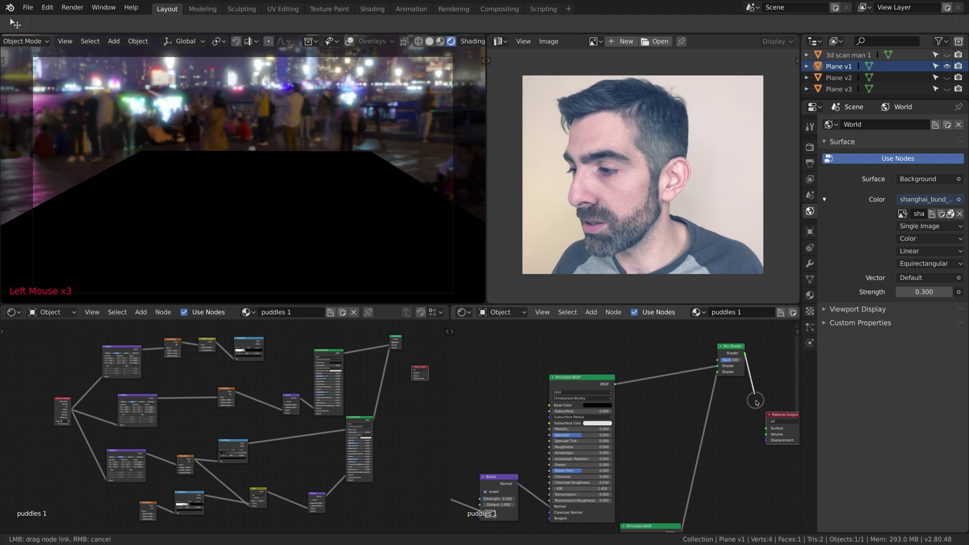
# Step: Connect the Mix Shader into the Material Output Surface of the puddles material
pyautogui.middleClick(671, 369)
pyautogui.click(672, 370)
pyautogui.scroll(-3)
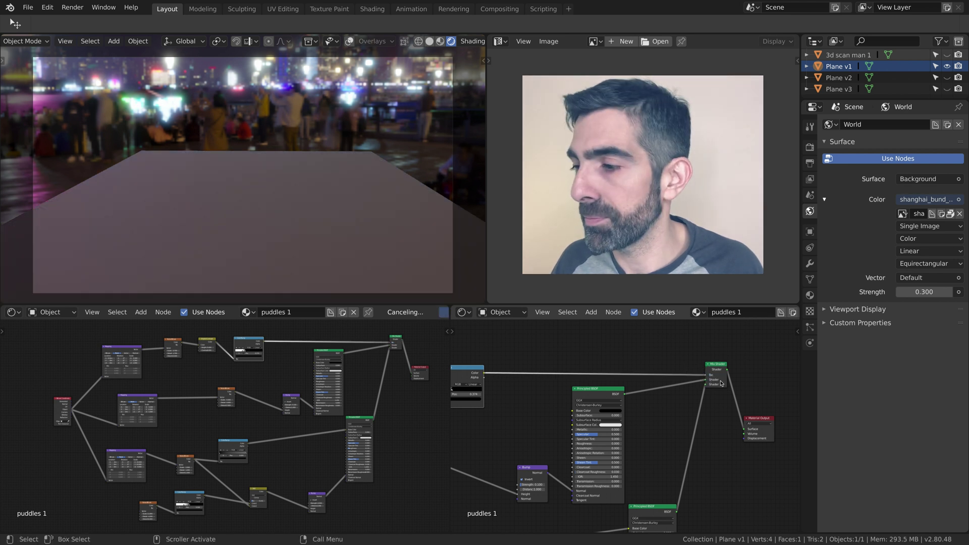
# Step: Orbit the viewport to check the reflective puddle patches against the city skyline
pyautogui.middleClick(361, 248)
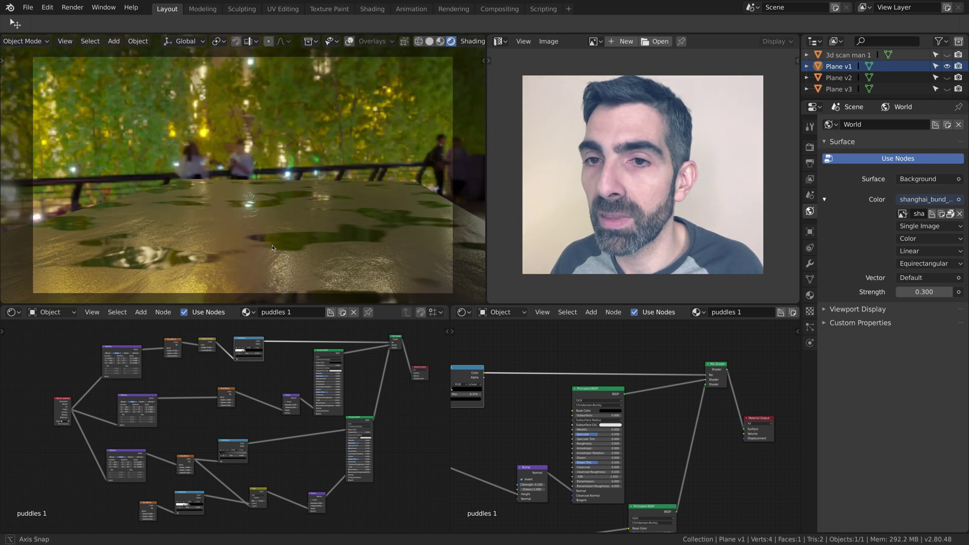
pyautogui.middleClick(332, 248)
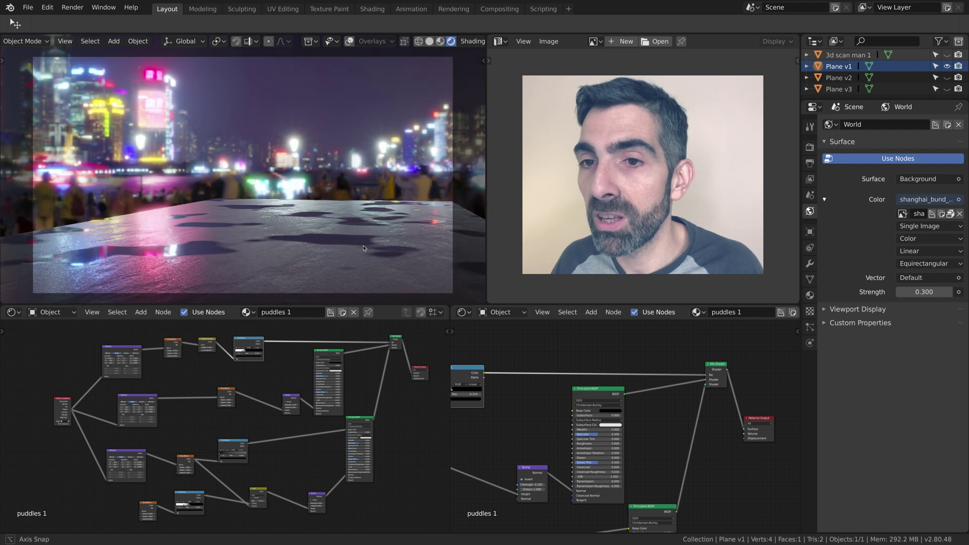
pyautogui.middleClick(152, 257)
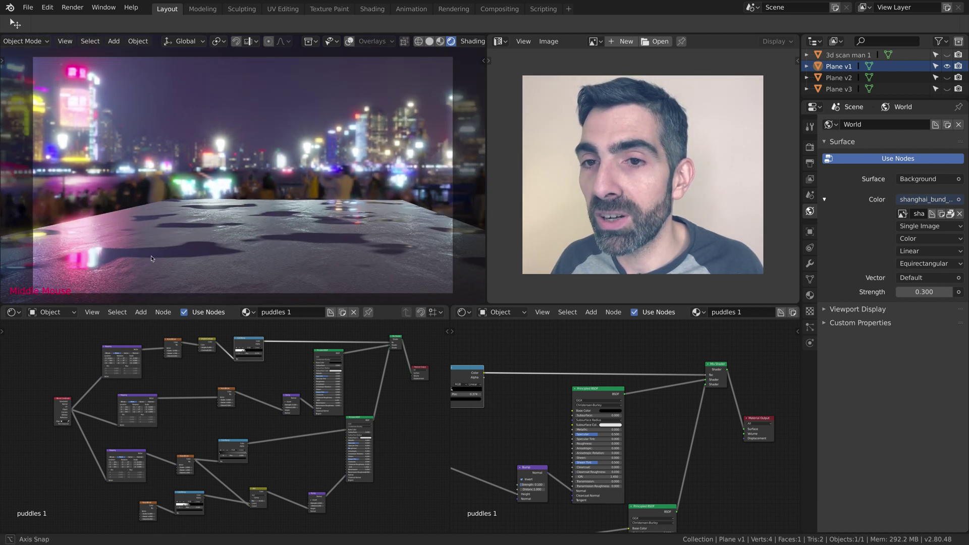
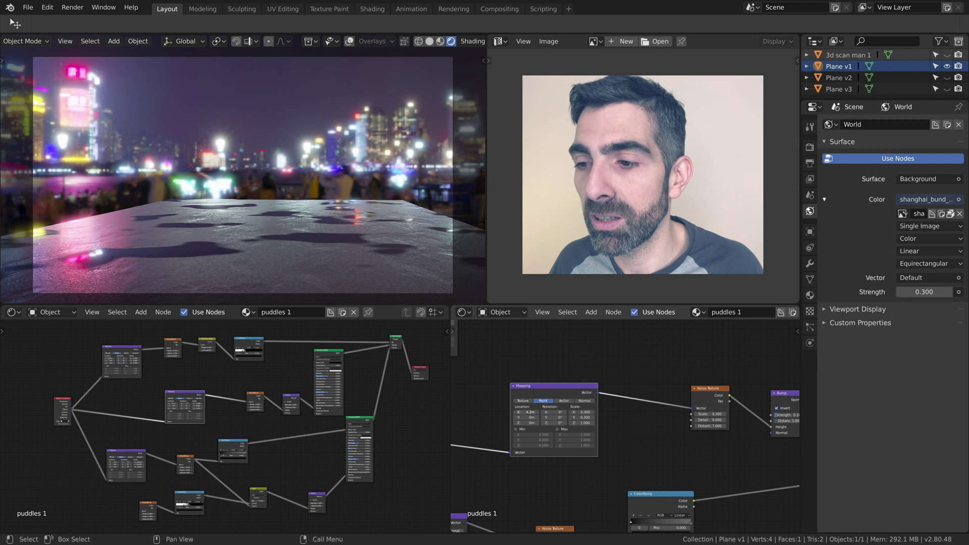
# Step: Orbit around Plane v1 to inspect its scattered puddle patches reflecting the skyline
pyautogui.middleClick(238, 215)
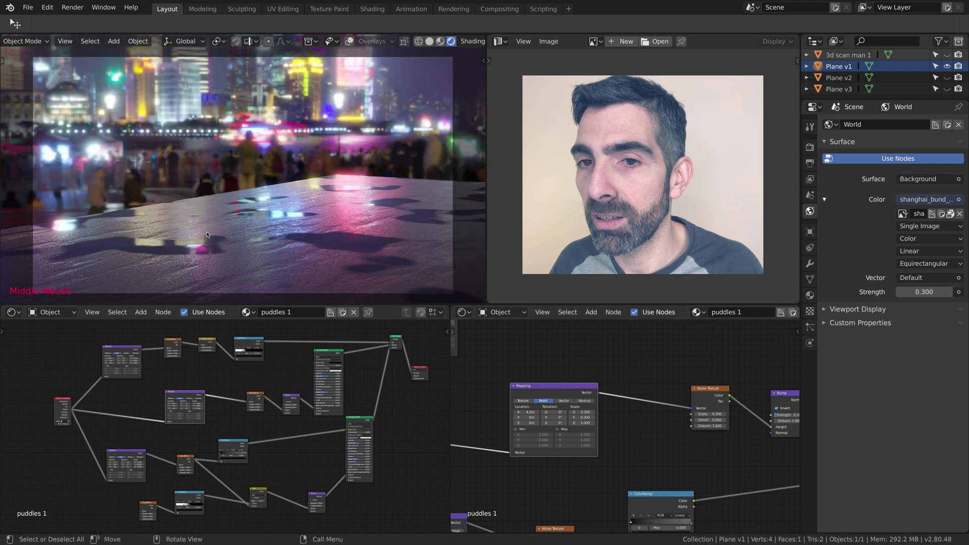
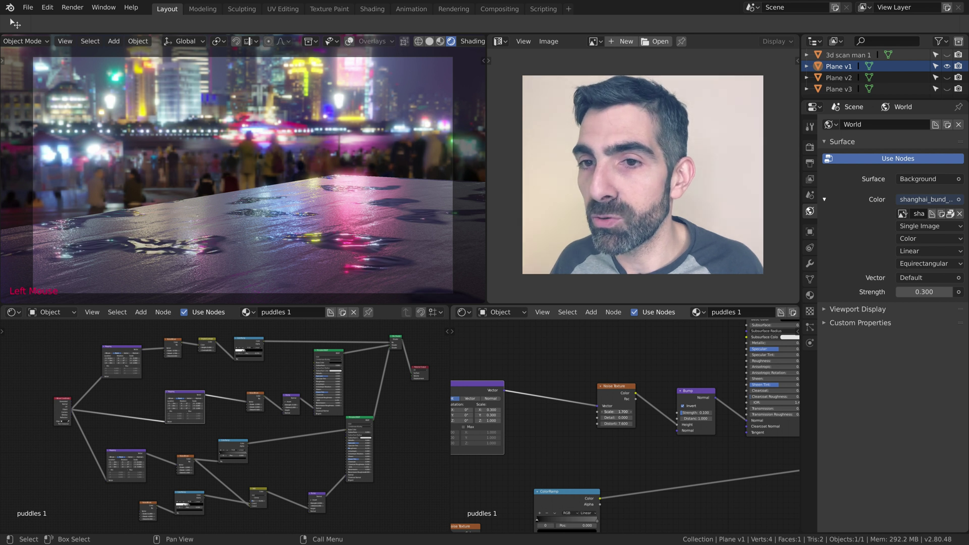
pyautogui.middleClick(359, 261)
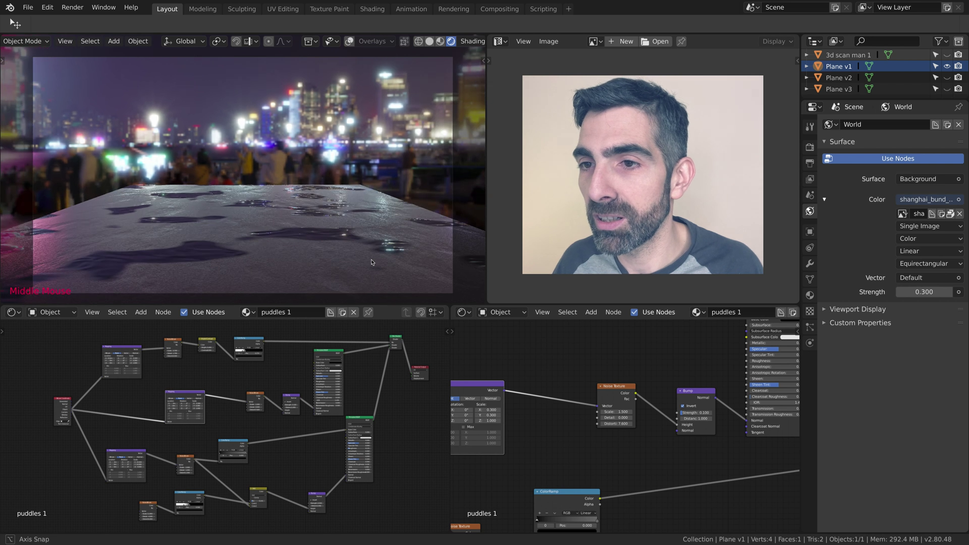
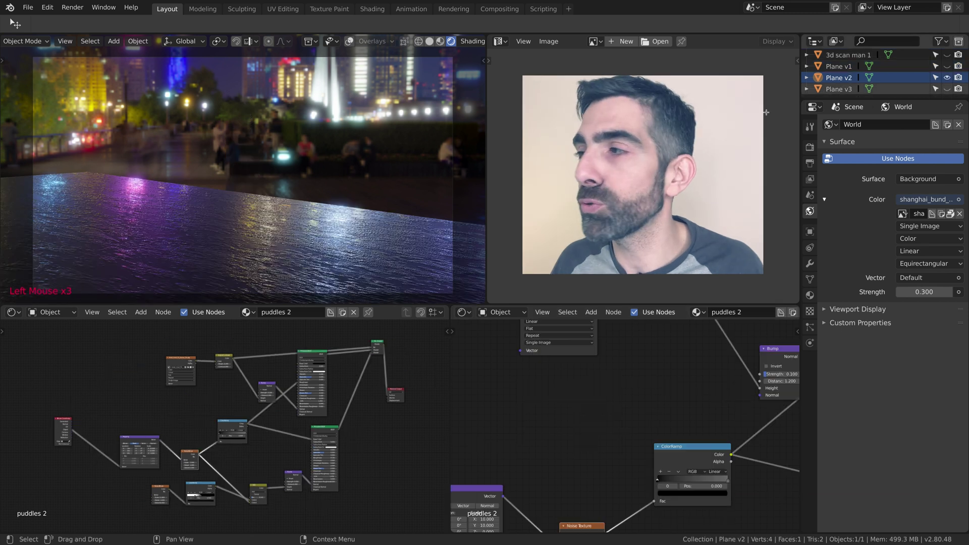
# Step: Orbit around Plane v2 to inspect the puddles 2 reflections
pyautogui.middleClick(283, 240)
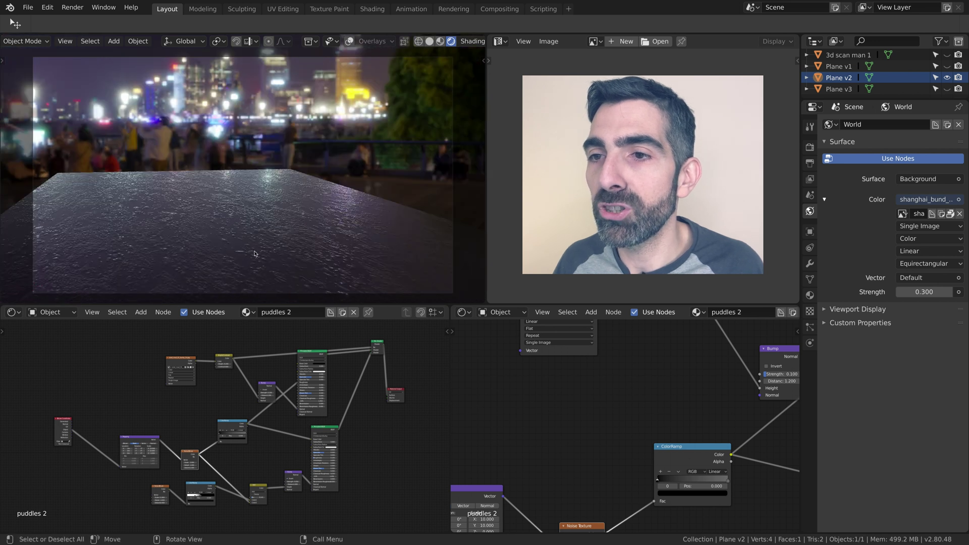
pyautogui.middleClick(221, 250)
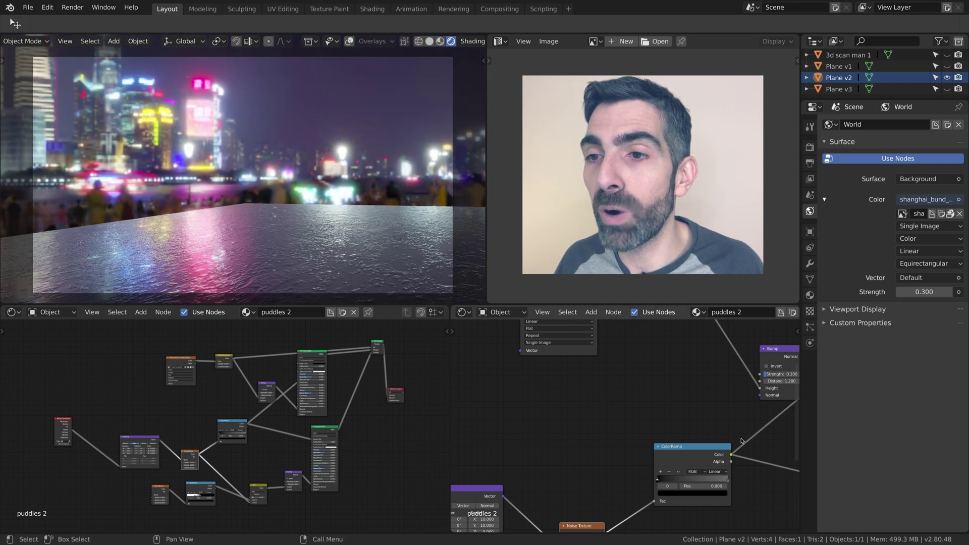
# Step: Navigate the puddles 2 node tree to the coral_mud_01 bump Image Texture node
pyautogui.middleClick(666, 391)
pyautogui.scroll(-3)
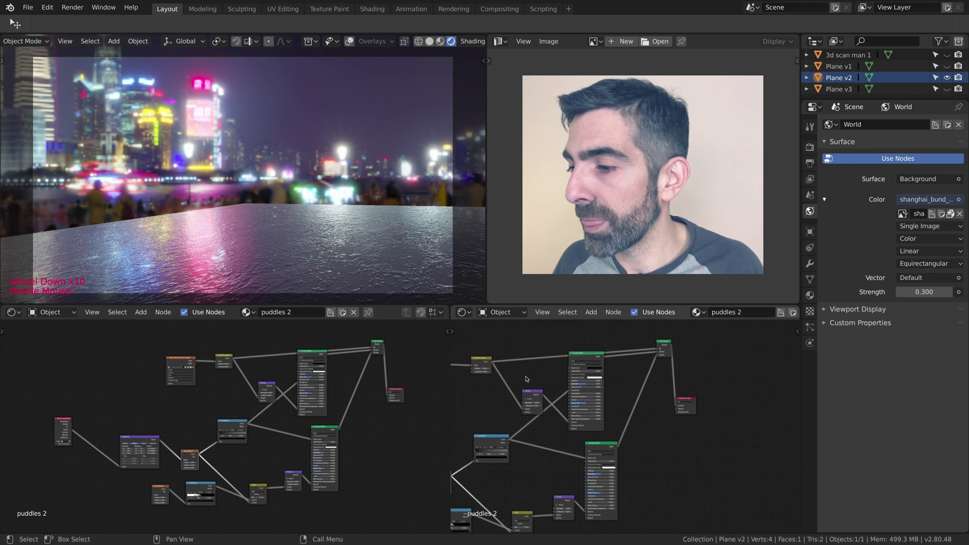
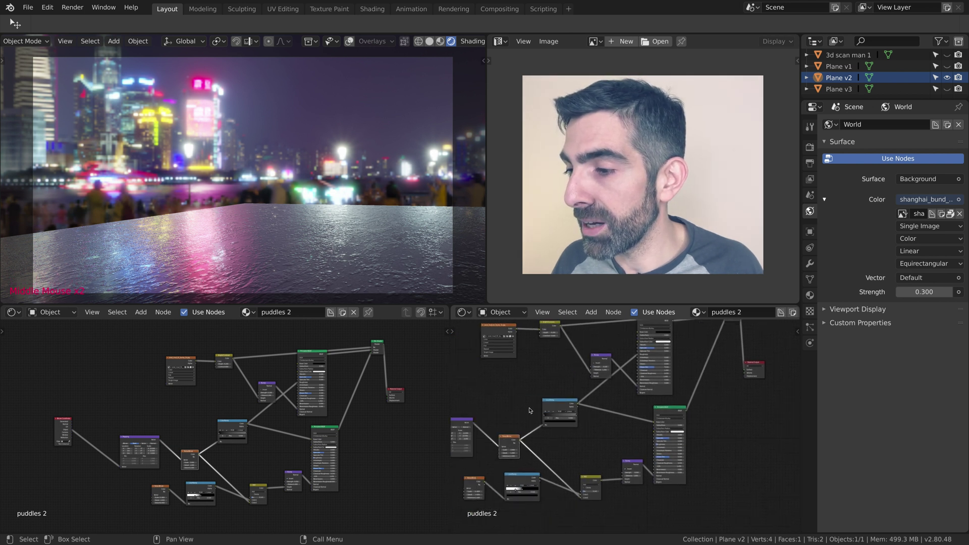
pyautogui.middleClick(506, 404)
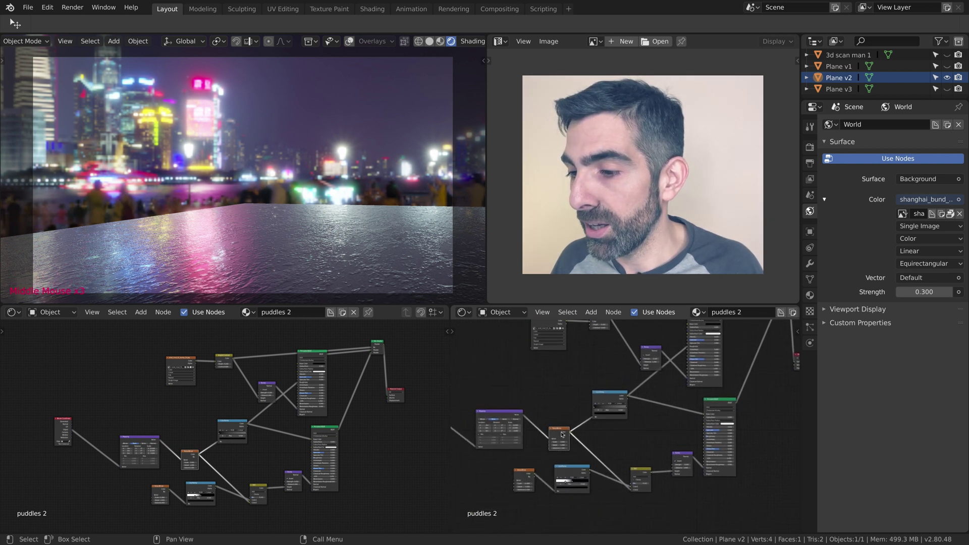
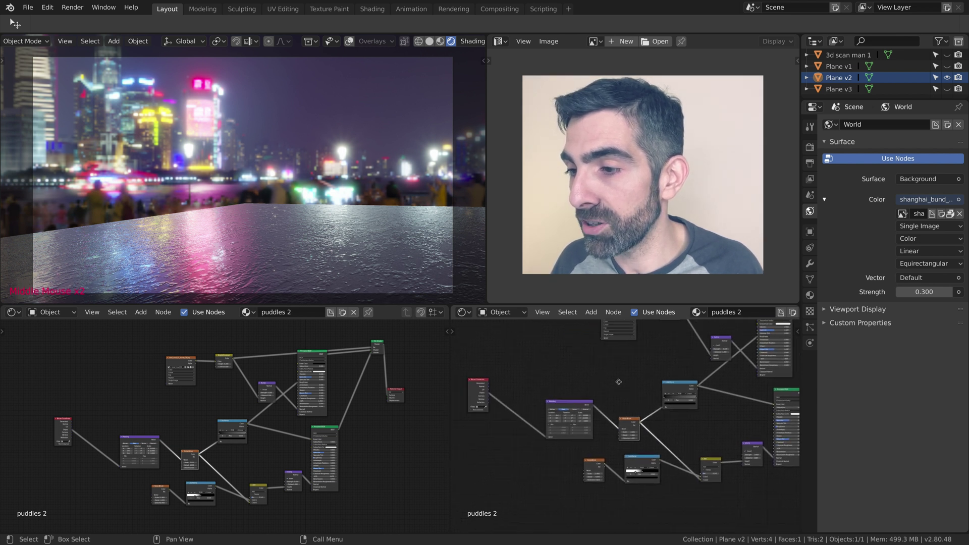
pyautogui.scroll(3)
pyautogui.middleClick(578, 369)
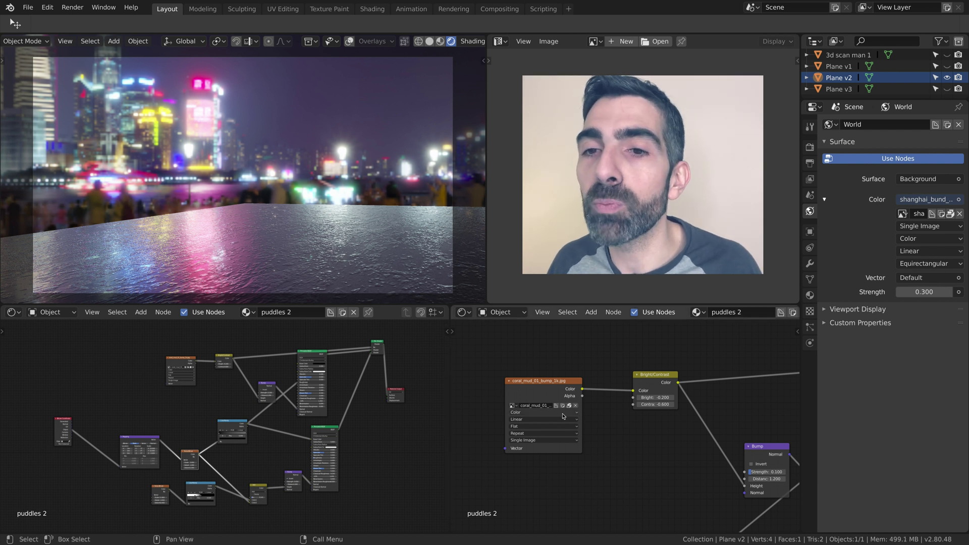
pyautogui.scroll(3)
# Step: Browse the image list of the bump Image Texture node for coral_mud_01_bump_1k
pyautogui.click(490, 401)
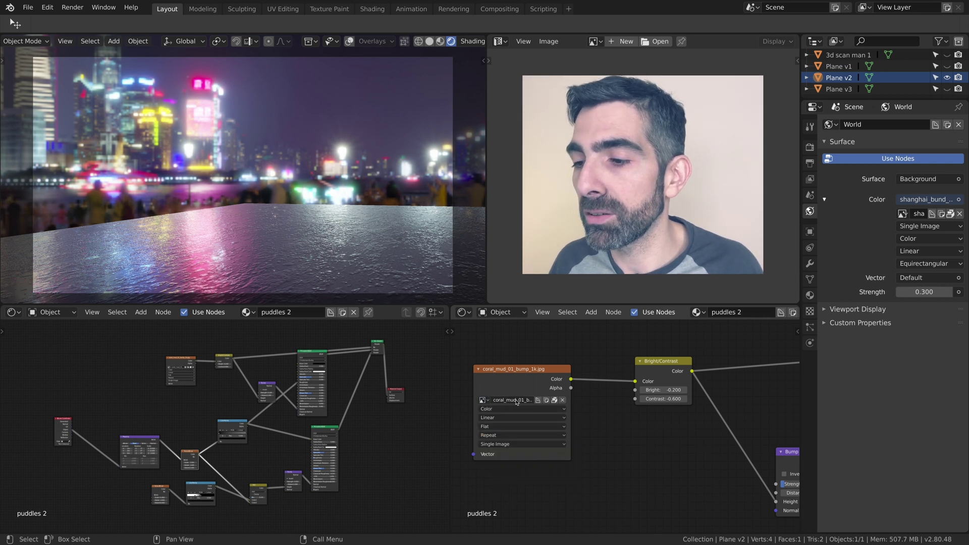
pyautogui.scroll(-3)
pyautogui.scroll(3)
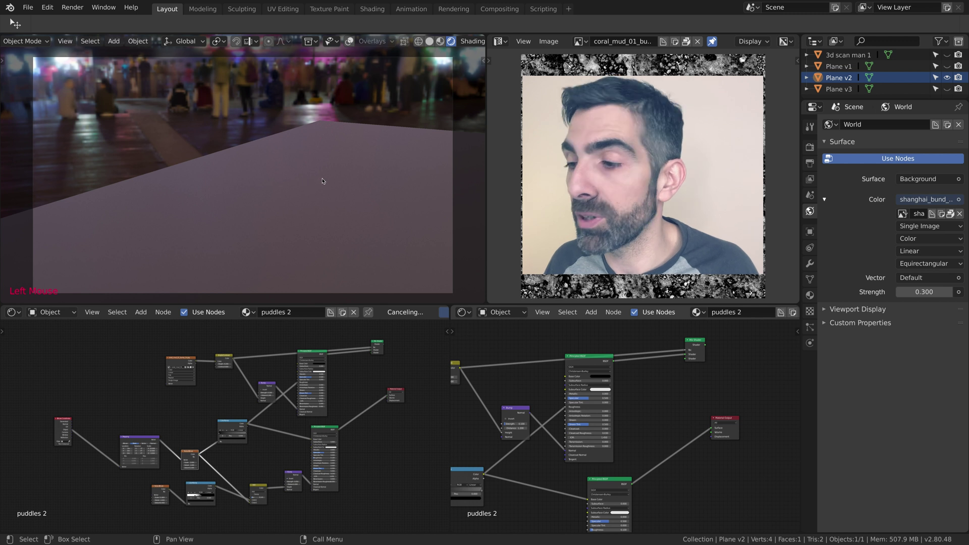
# Step: Rewire which shader feeds the puddles 2 Material Output and check the new reflections
pyautogui.middleClick(324, 178)
pyautogui.middleClick(296, 194)
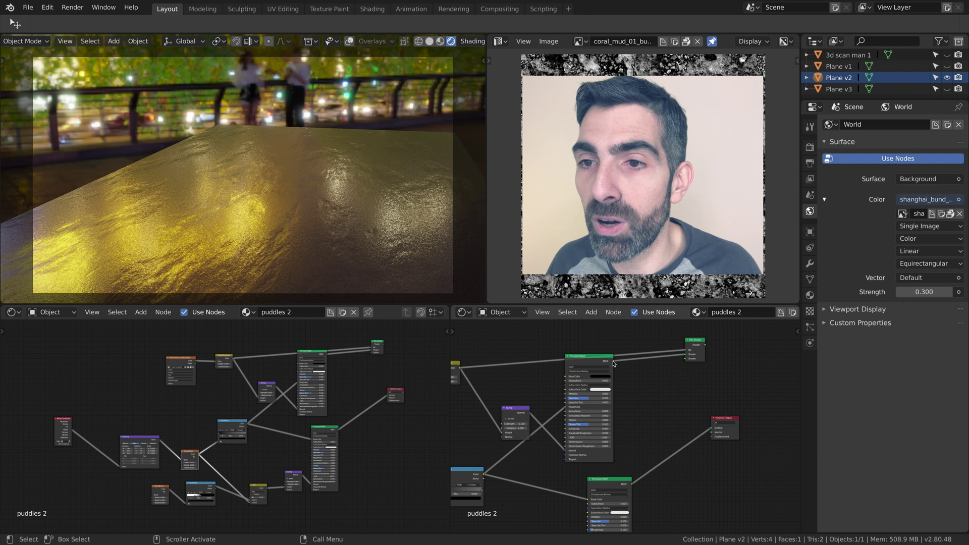
pyautogui.click(713, 429)
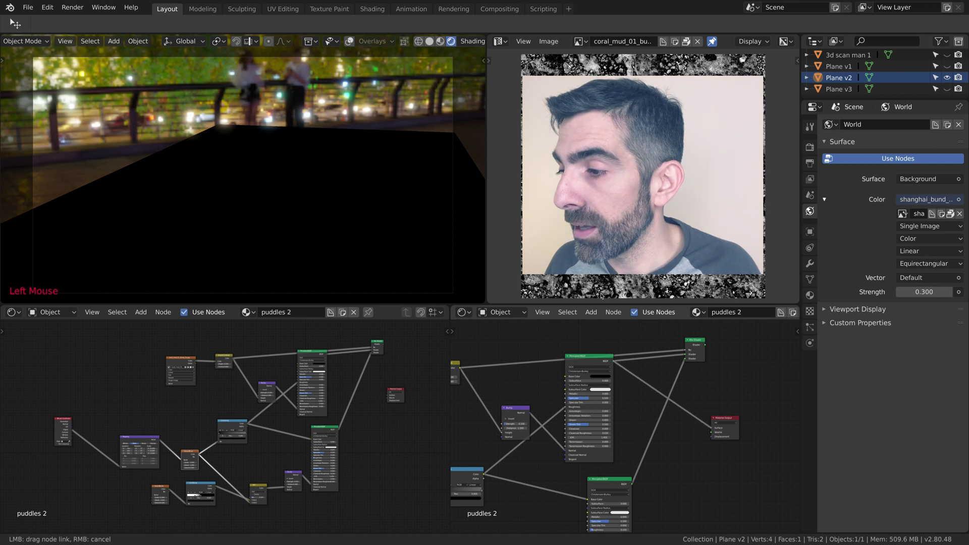
pyautogui.middleClick(374, 219)
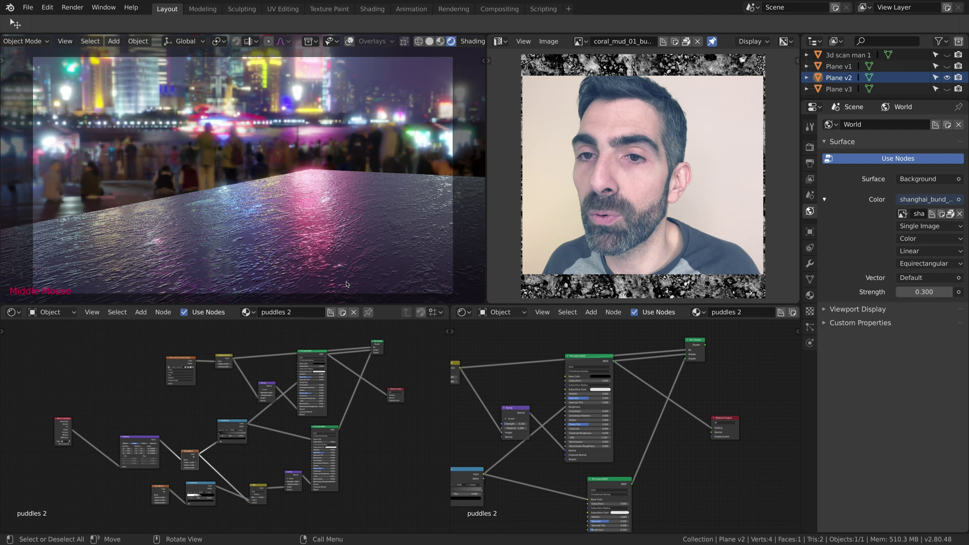
pyautogui.scroll(-3)
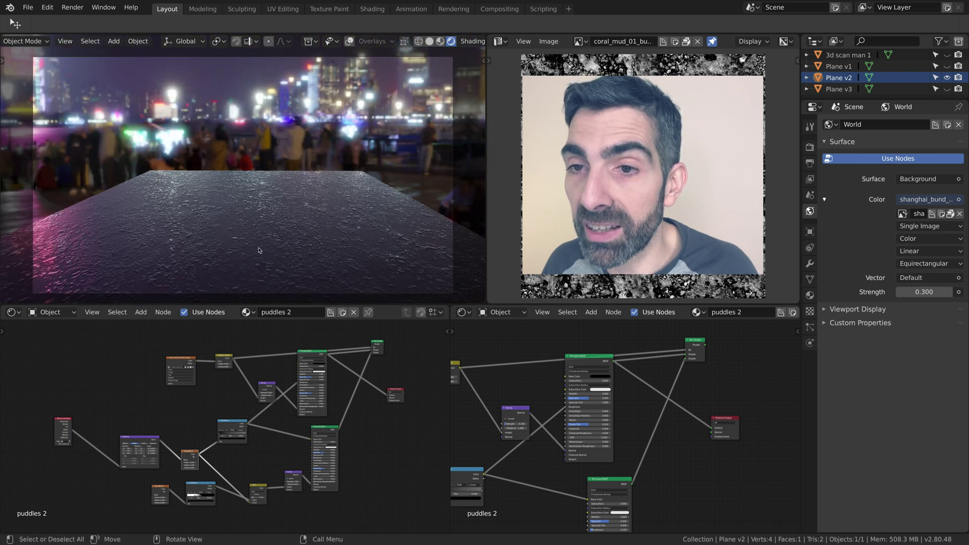
pyautogui.middleClick(262, 247)
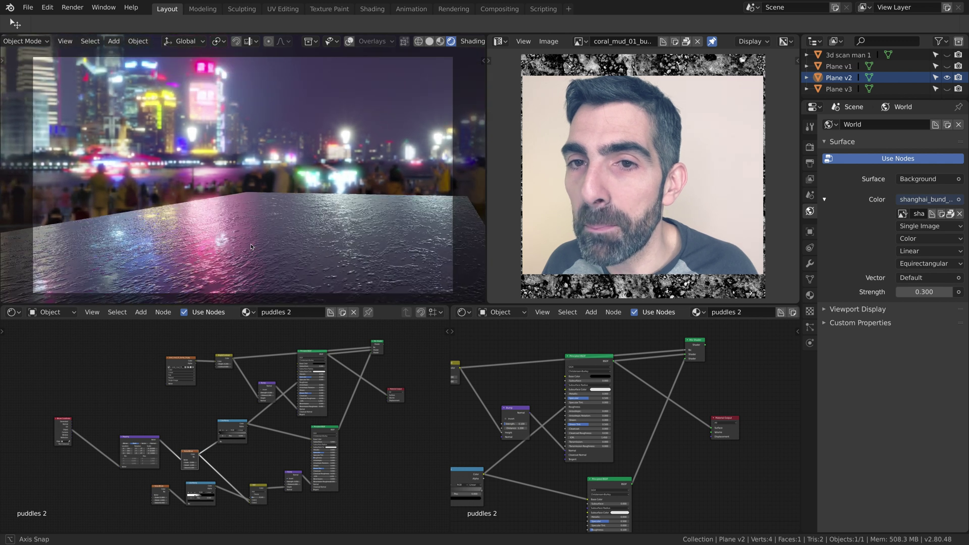
# Step: Rearrange nodes in the puddles 2 tree and inspect the wet surface
pyautogui.middleClick(254, 244)
pyautogui.click(254, 245)
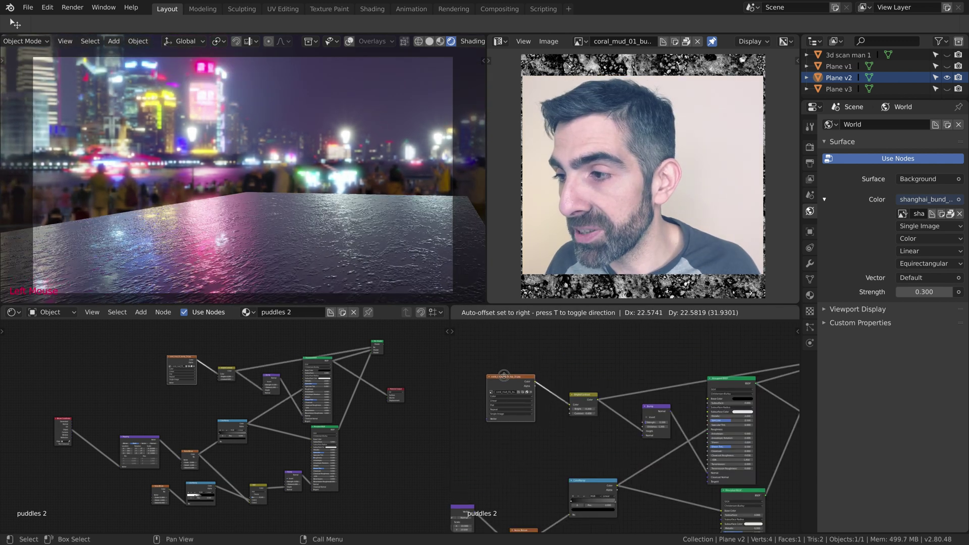
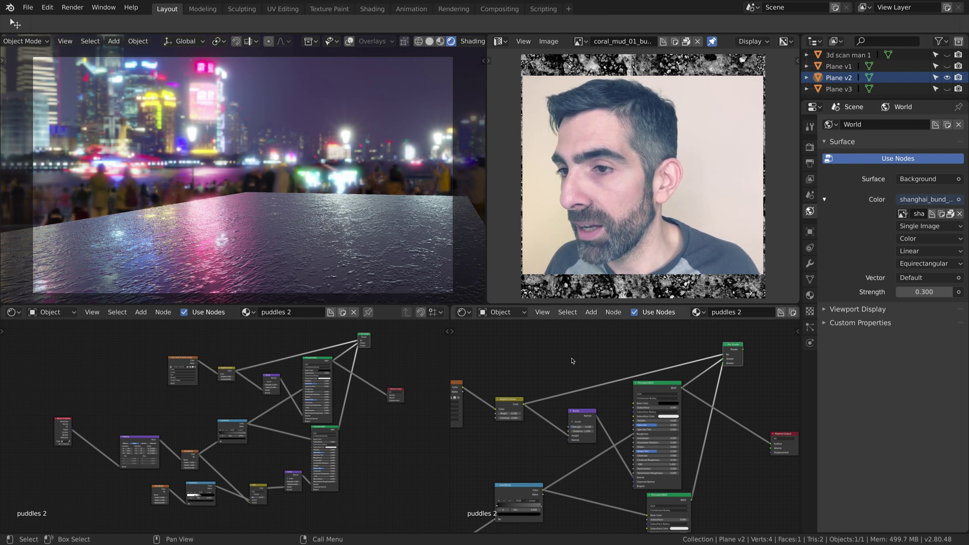
pyautogui.middleClick(741, 386)
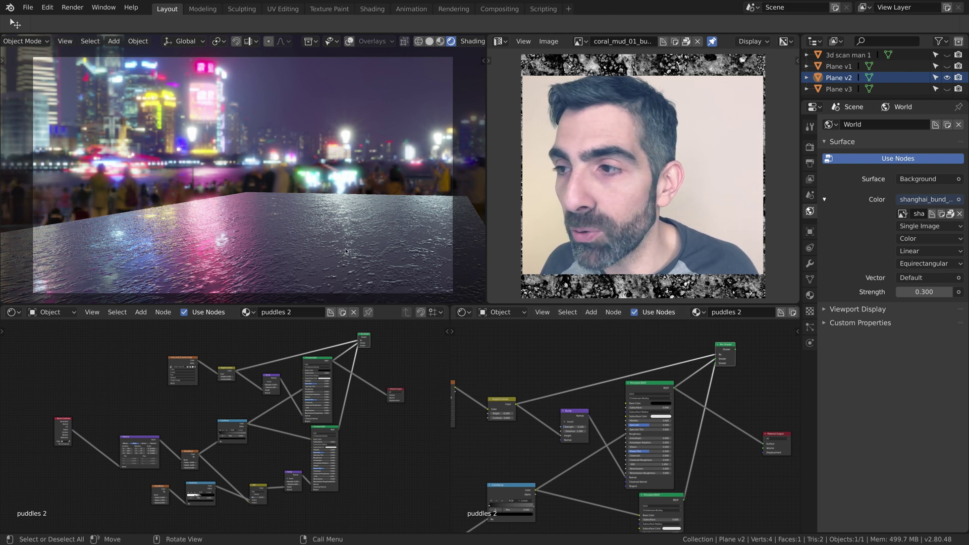
pyautogui.click(690, 423)
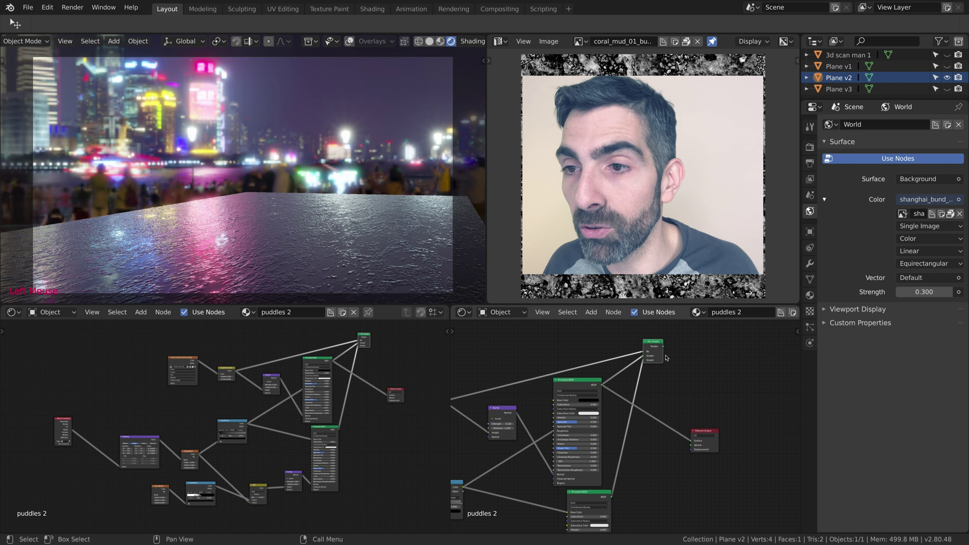
pyautogui.middleClick(345, 220)
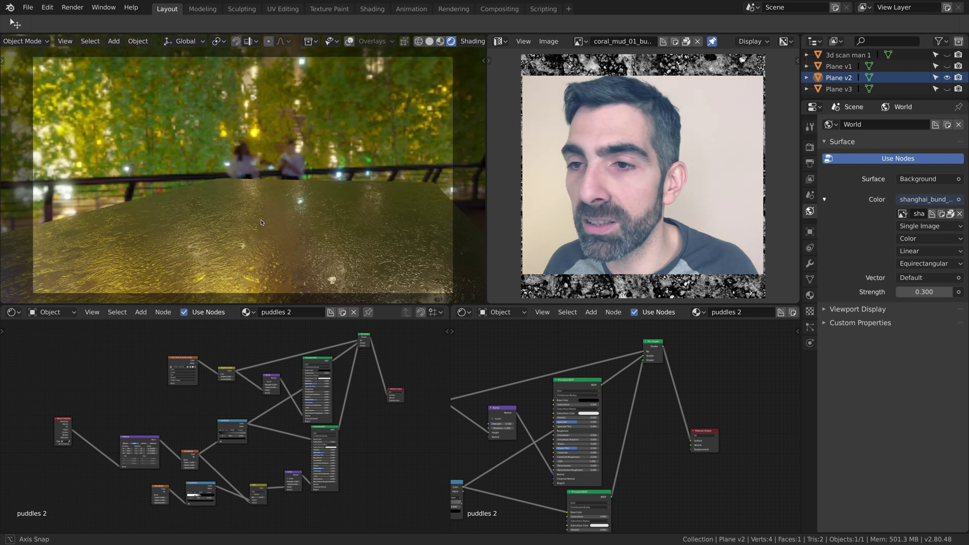
pyautogui.middleClick(585, 392)
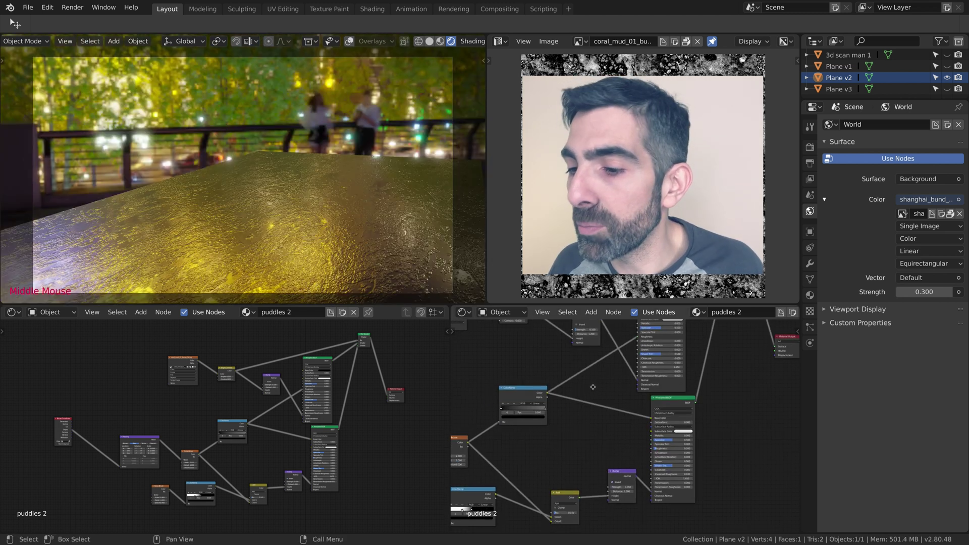
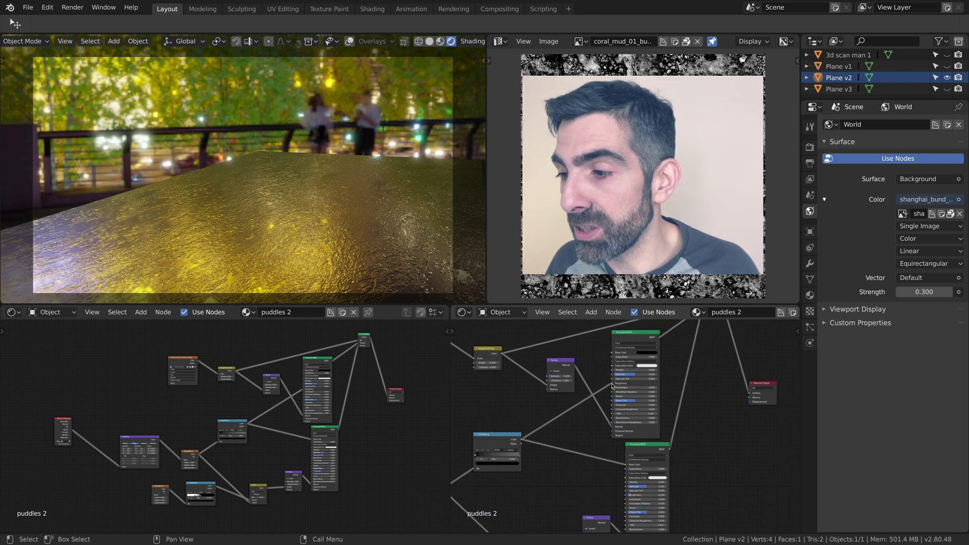
# Step: Tweak puddles 2 material values for glossier wet reflections, checking each in the viewport
pyautogui.click(615, 383)
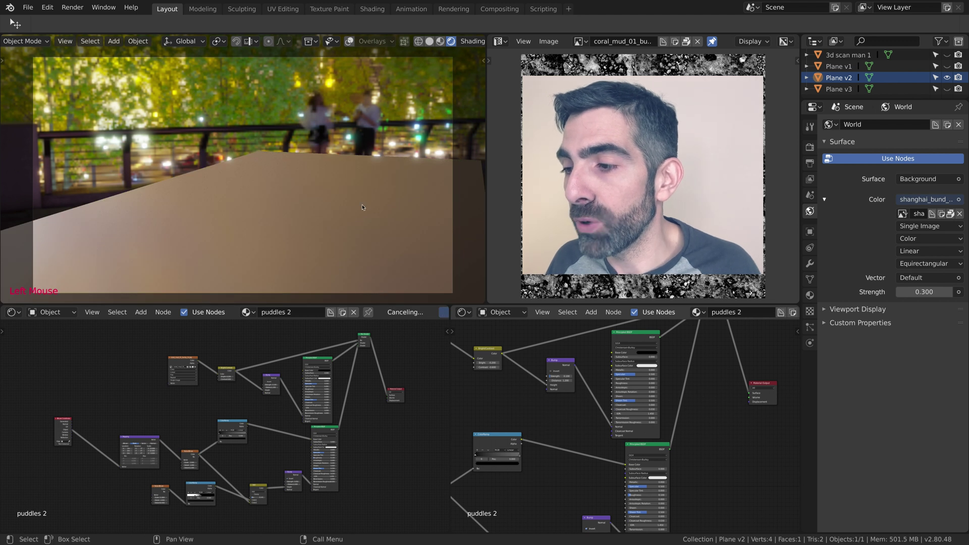
pyautogui.middleClick(380, 214)
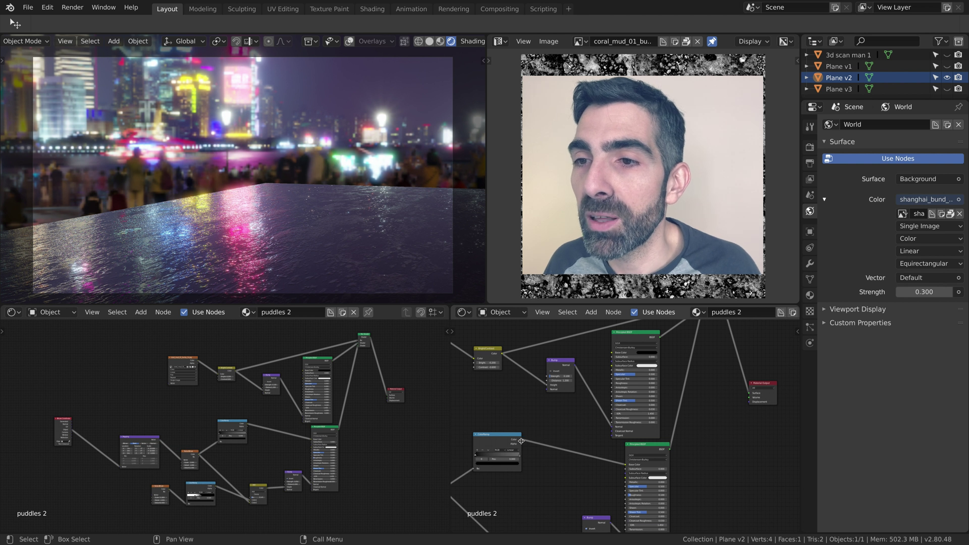
pyautogui.click(524, 441)
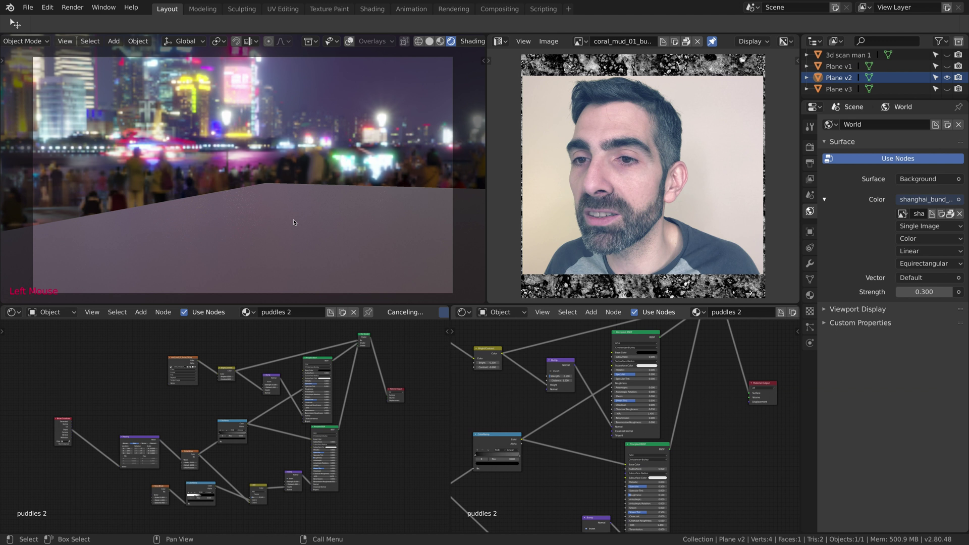
pyautogui.middleClick(286, 229)
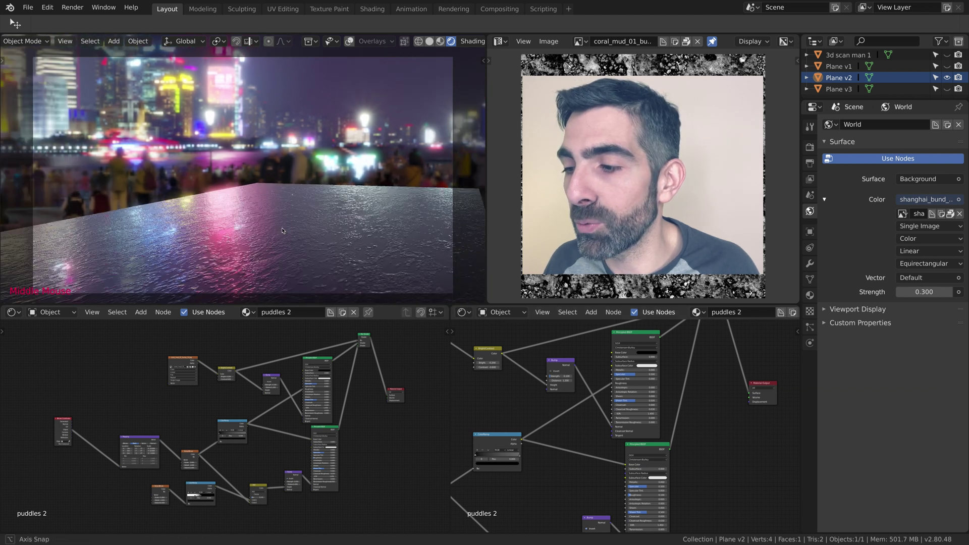
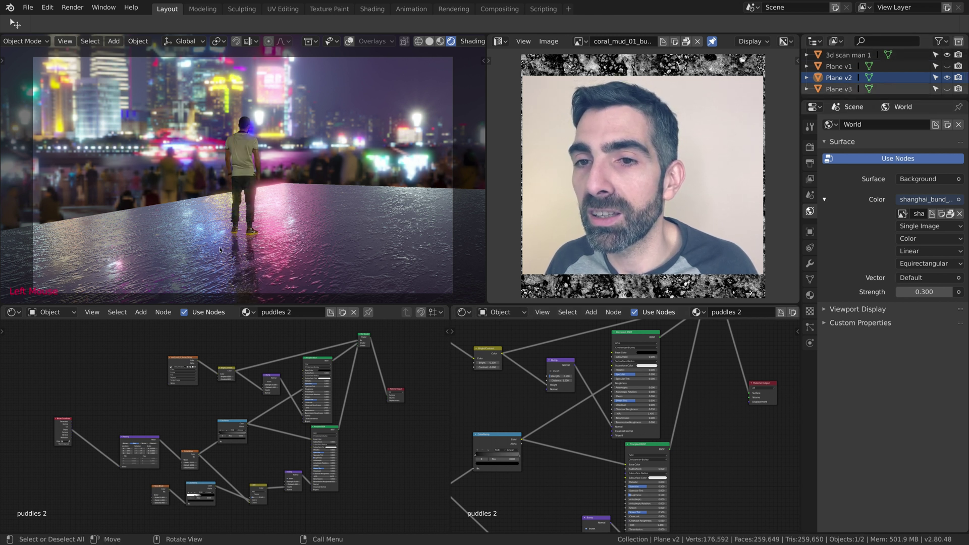
# Step: Hide 3d scan man 1 and Plane v2 in the Outliner, leaving the Shanghai night backdrop
pyautogui.middleClick(226, 248)
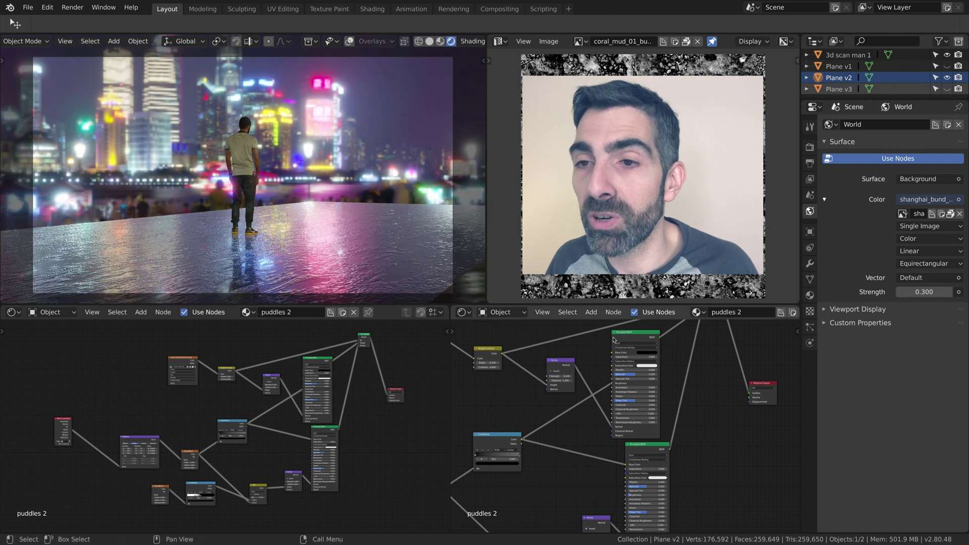
pyautogui.scroll(-3)
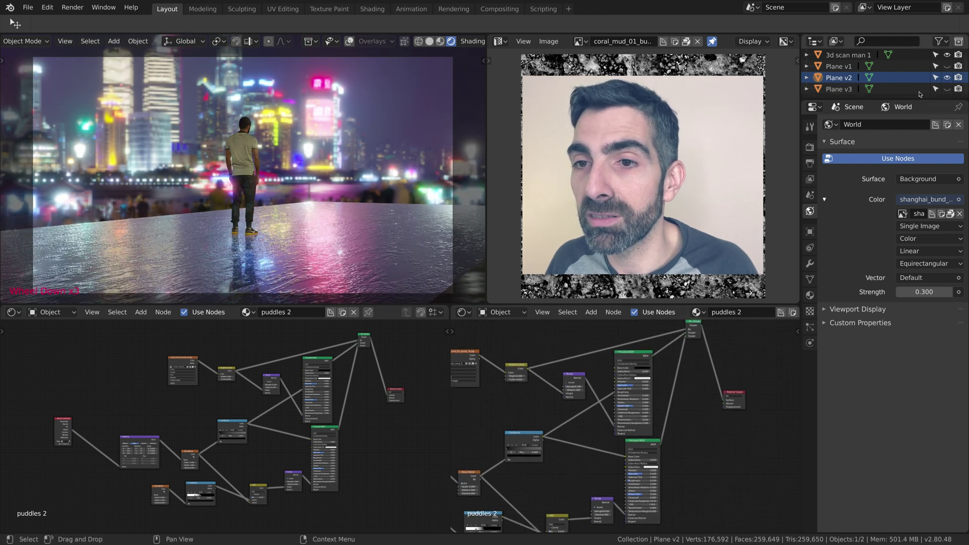
pyautogui.click(949, 56)
pyautogui.scroll(-3)
pyautogui.click(948, 80)
pyautogui.click(839, 69)
pyautogui.click(846, 80)
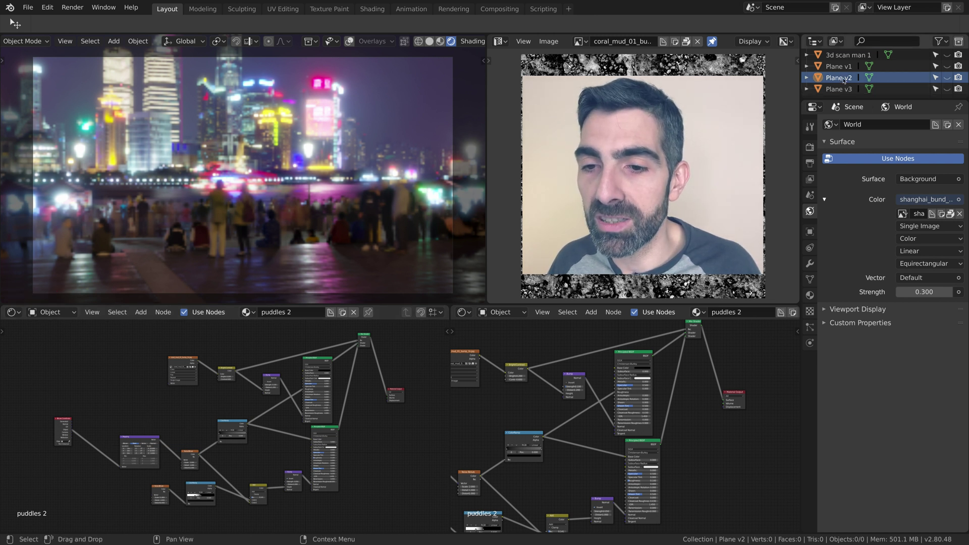
# Step: Compare Plane v1's puddles 1 material with Plane v2's puddles 2 in the Shader Editor
pyautogui.click(835, 67)
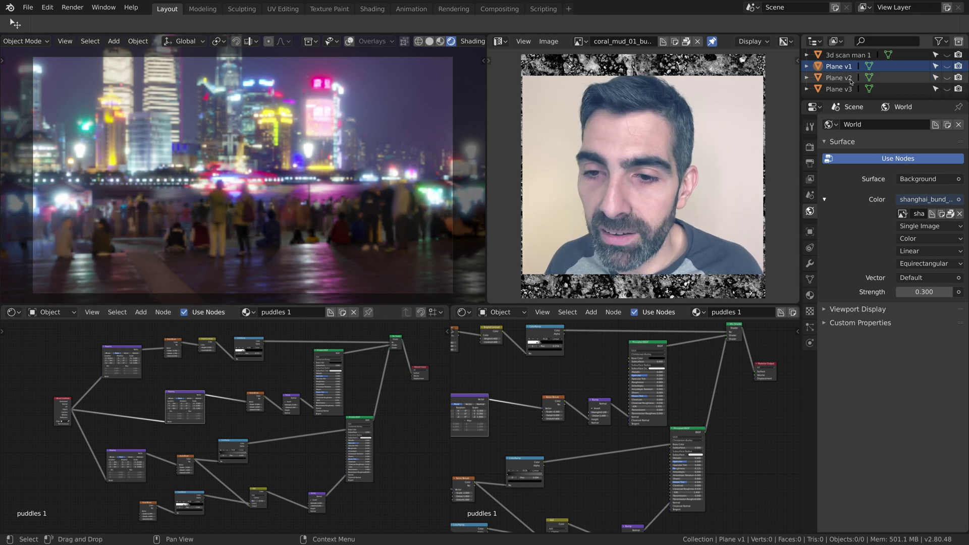
pyautogui.click(847, 76)
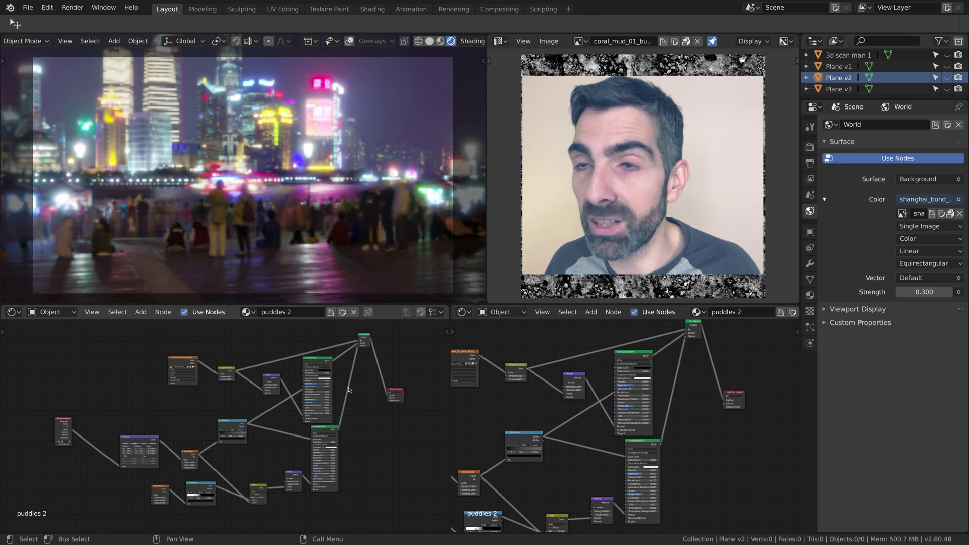
# Step: Select Plane v3 and make it visible to show its puddles 3 material
pyautogui.click(841, 91)
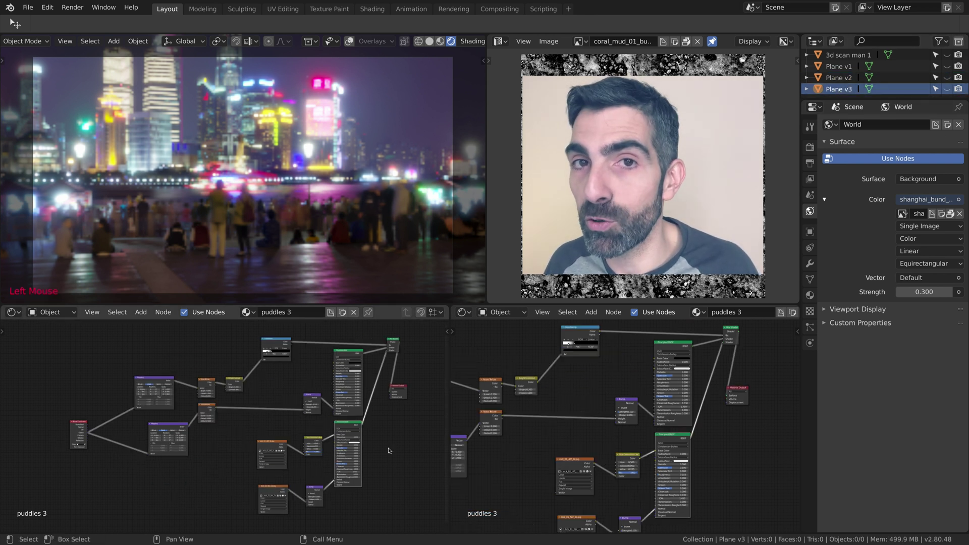
pyautogui.click(838, 84)
pyautogui.click(836, 90)
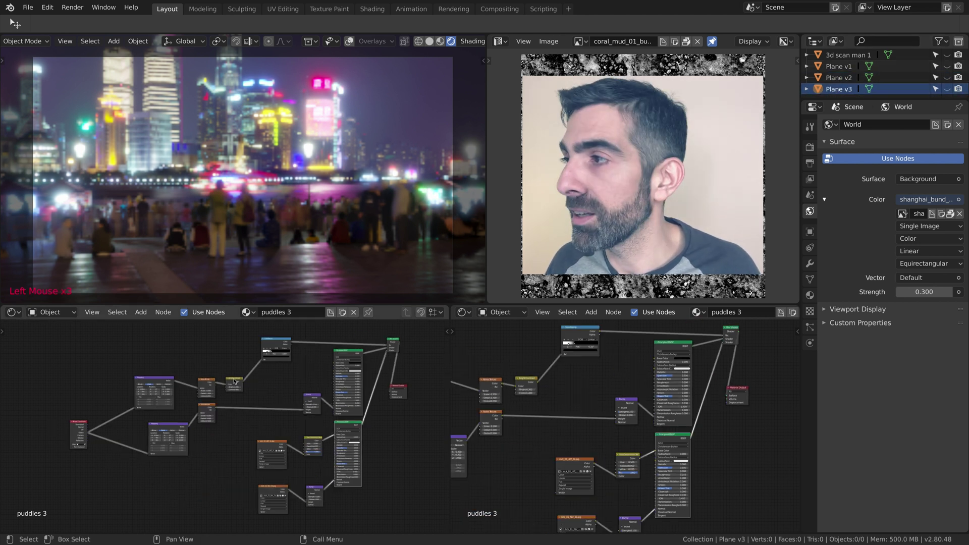
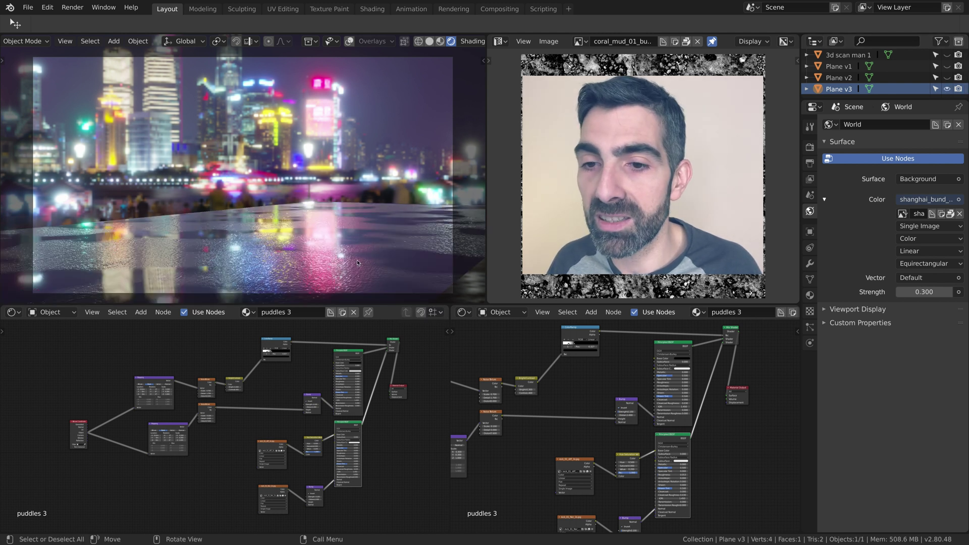
# Step: Orbit around Plane v3 to study the city lights reflected in its wet surface
pyautogui.middleClick(364, 261)
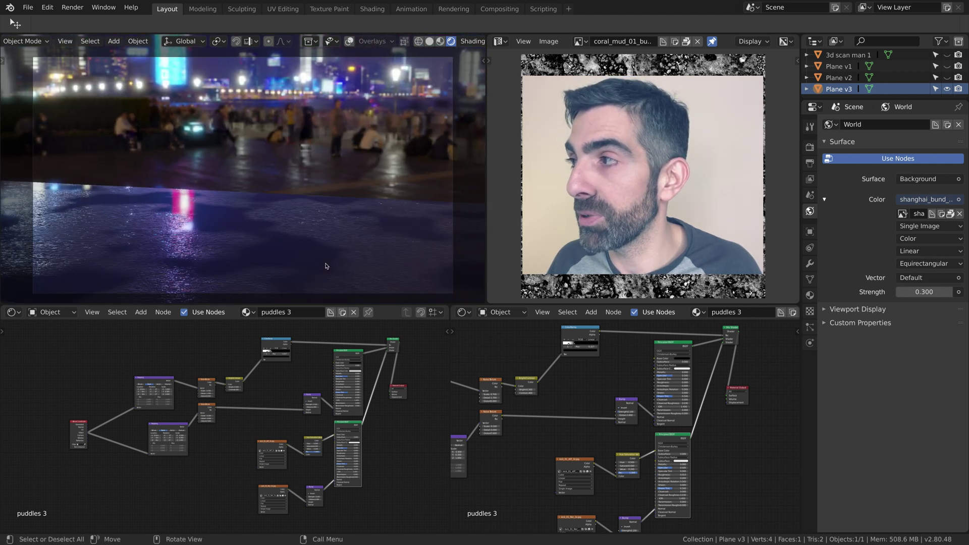
pyautogui.middleClick(296, 263)
pyautogui.middleClick(277, 264)
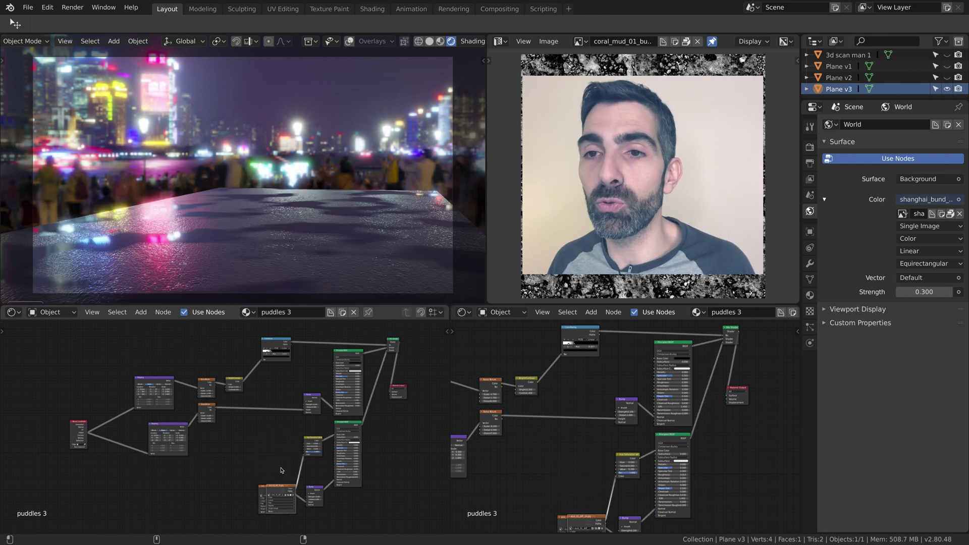
pyautogui.press('super+z')
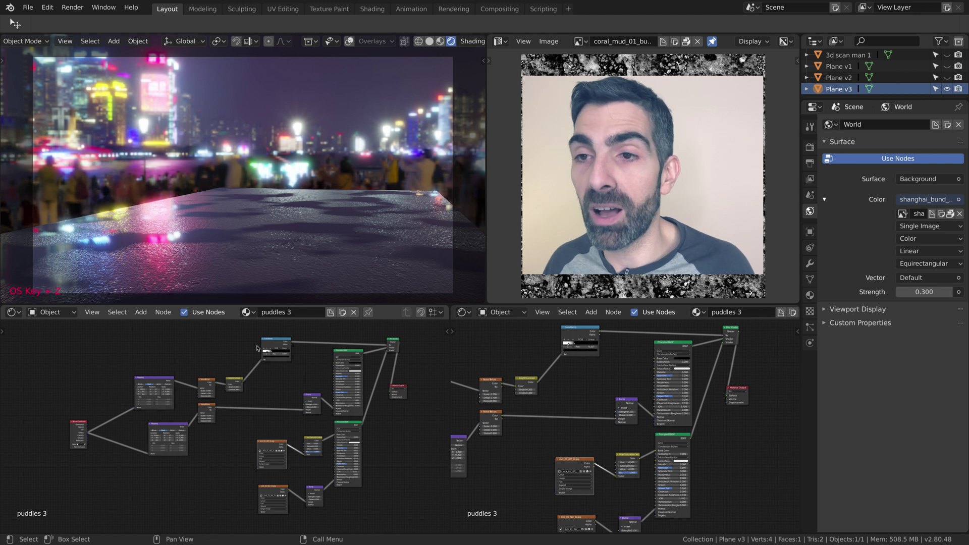
pyautogui.scroll(3)
pyautogui.middleClick(391, 249)
pyautogui.middleClick(323, 255)
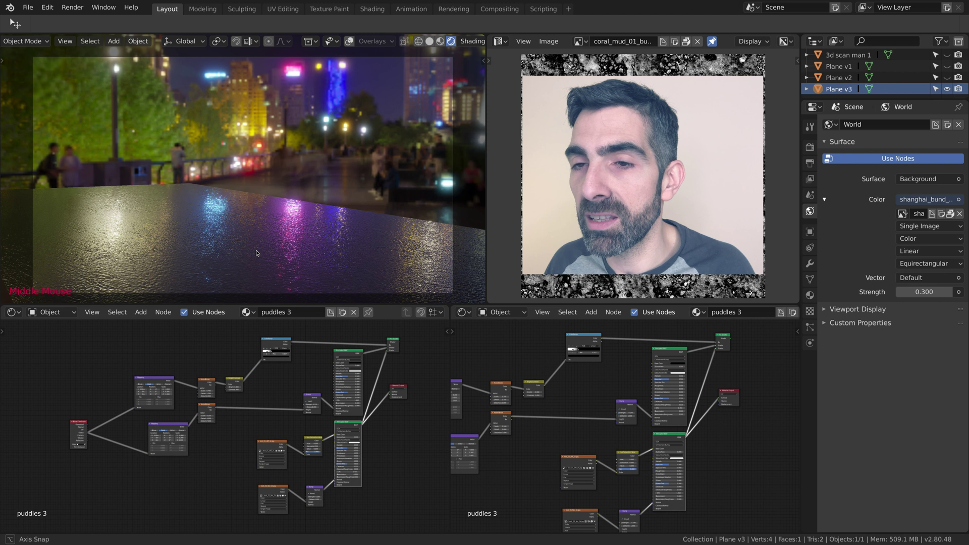
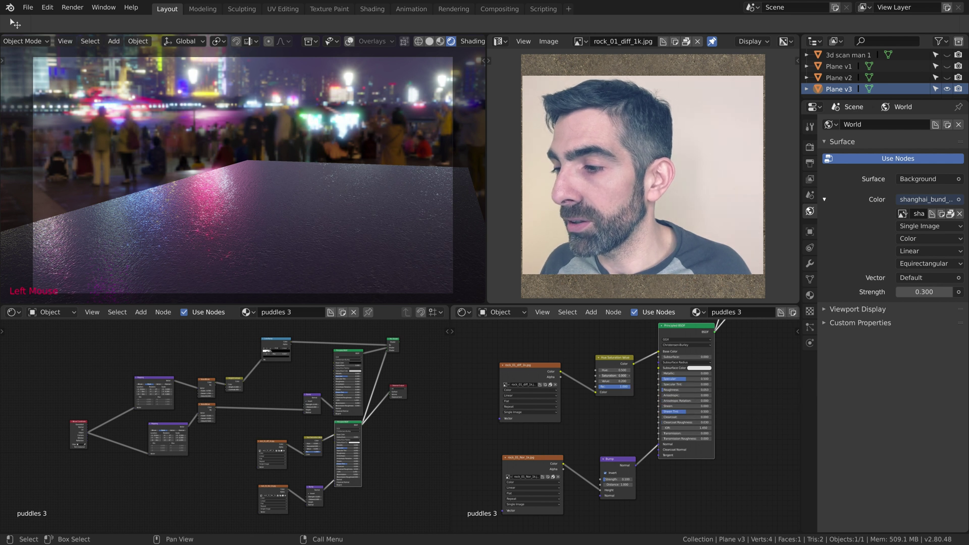
# Step: Bring the rock_01 texture nodes into view and open the Image Editor's loaded-images list
pyautogui.press('super+z')
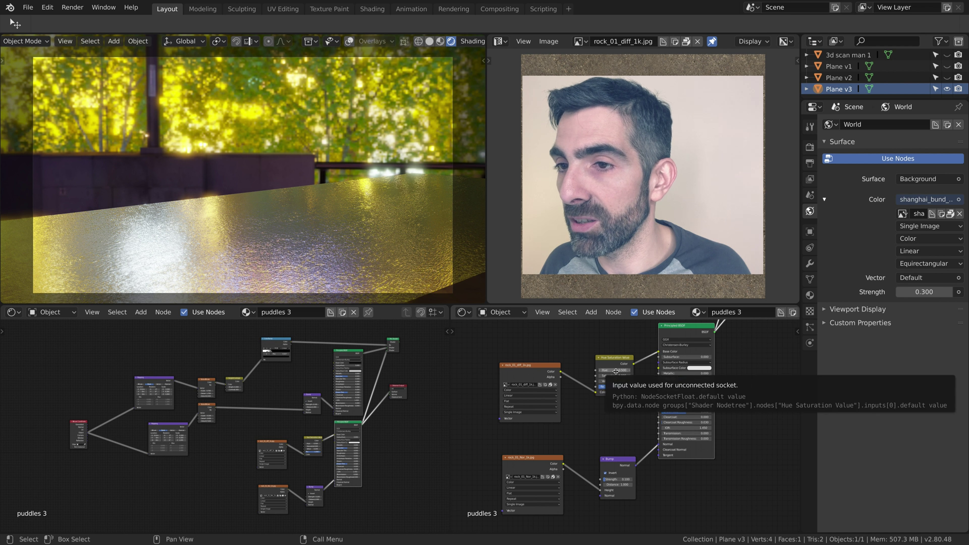
pyautogui.middleClick(719, 359)
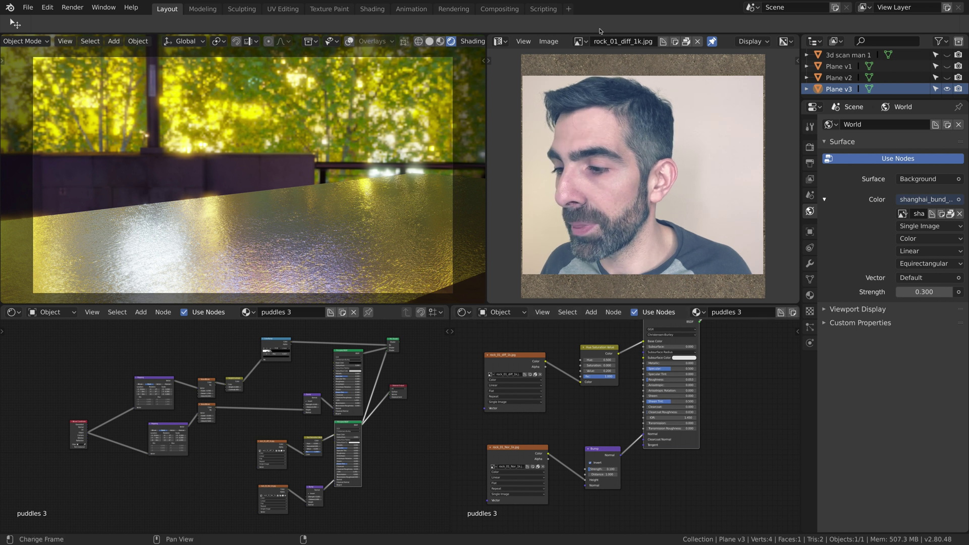
pyautogui.click(589, 40)
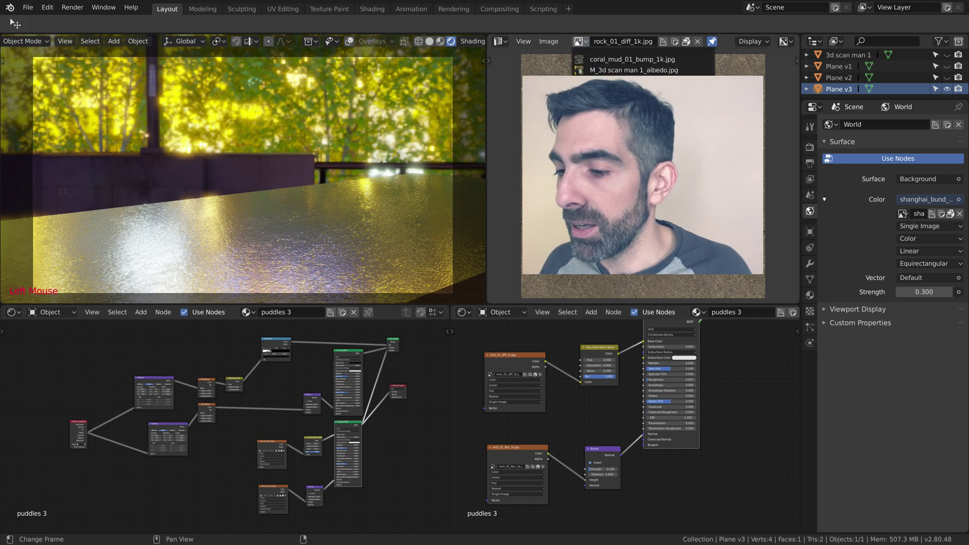
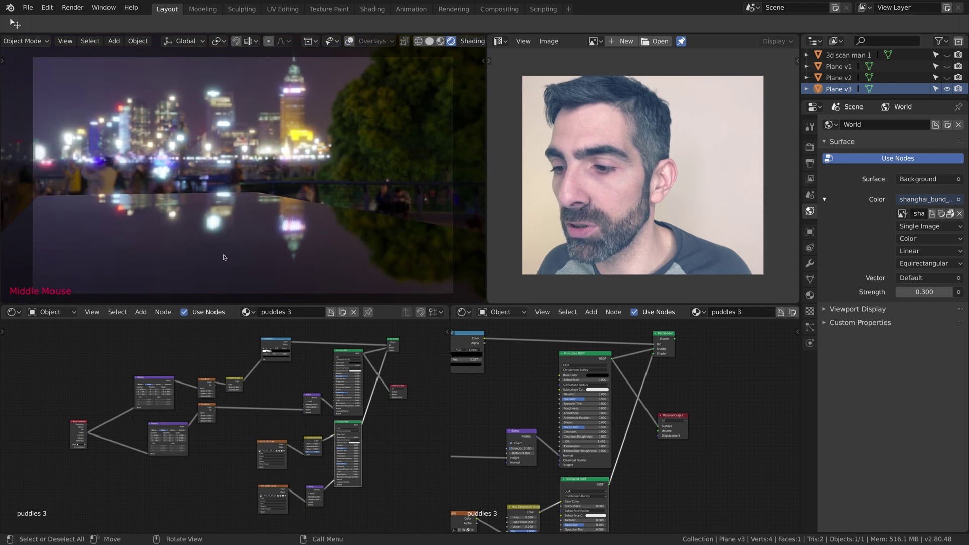
pyautogui.middleClick(483, 397)
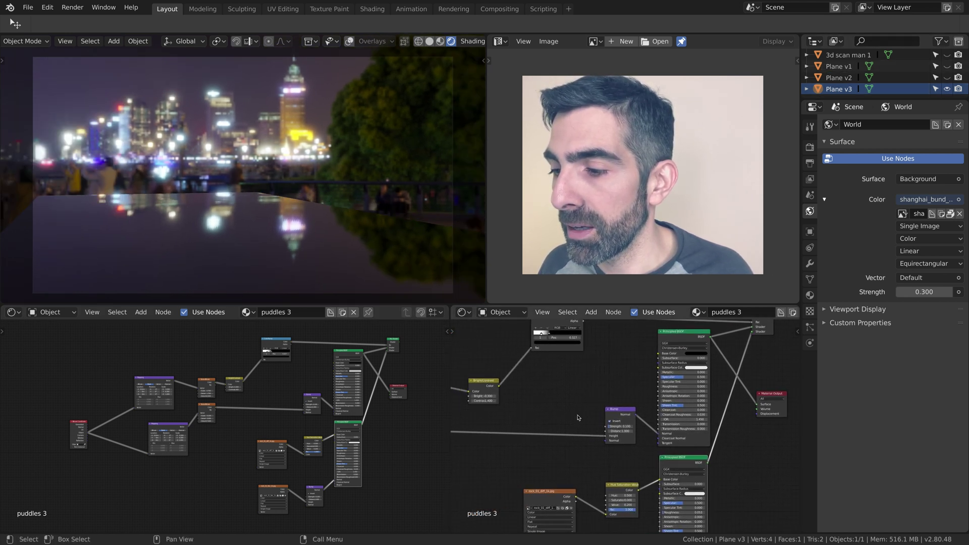
pyautogui.middleClick(542, 416)
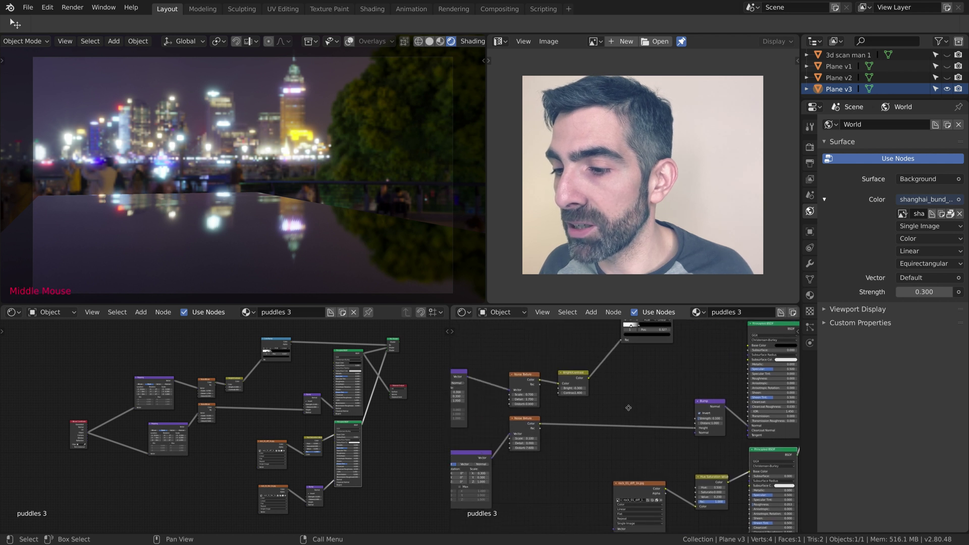
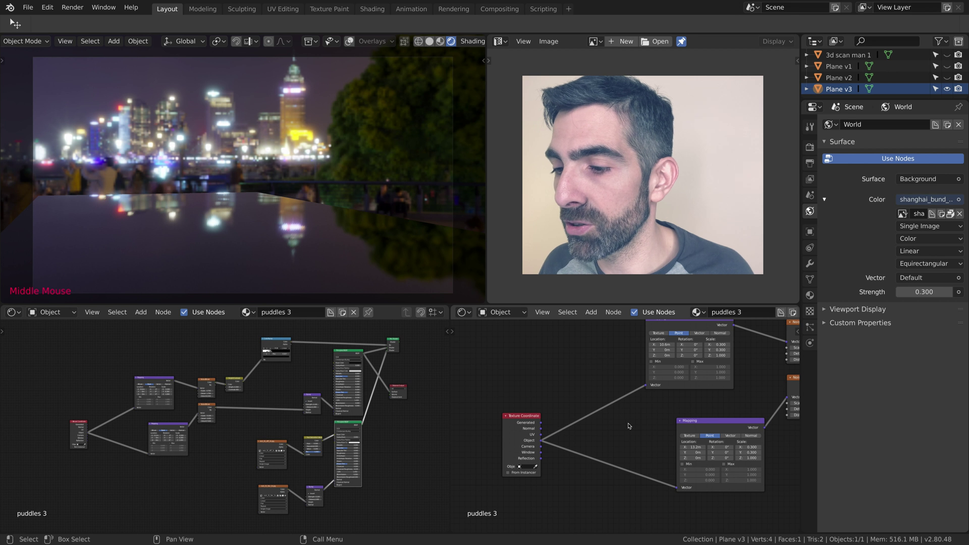
pyautogui.middleClick(629, 425)
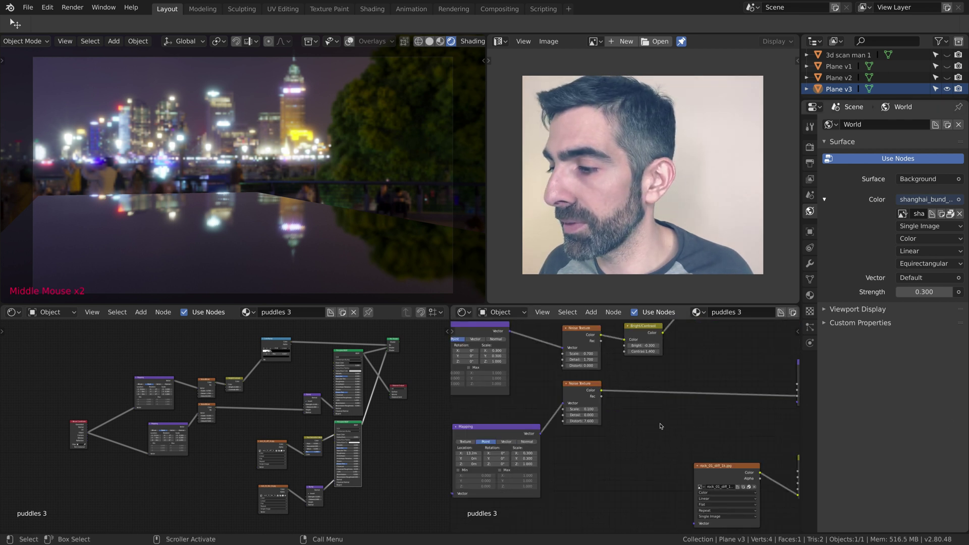
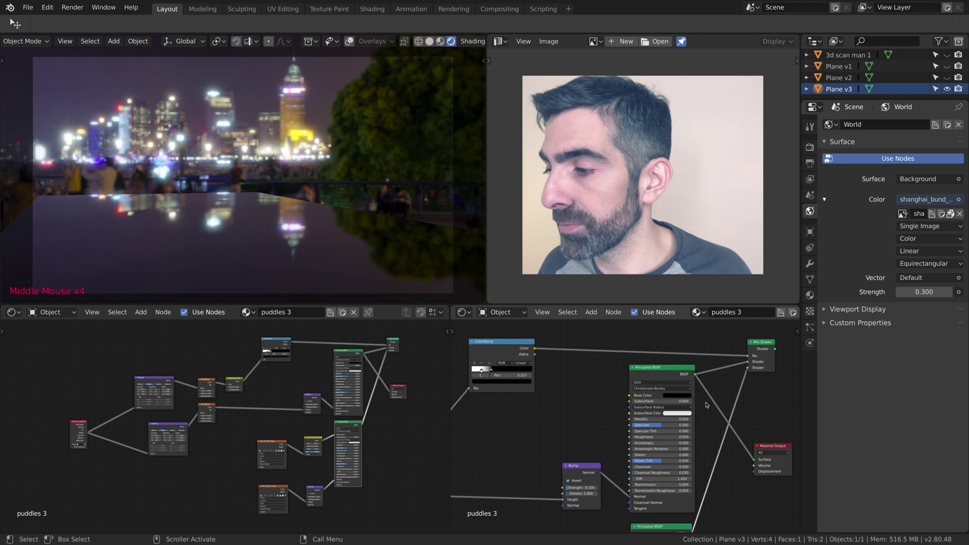
pyautogui.middleClick(708, 403)
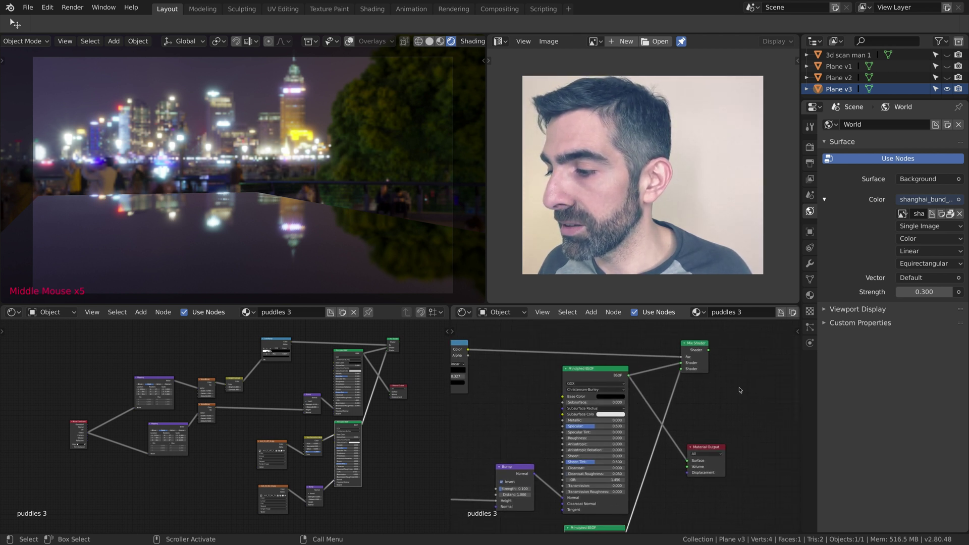
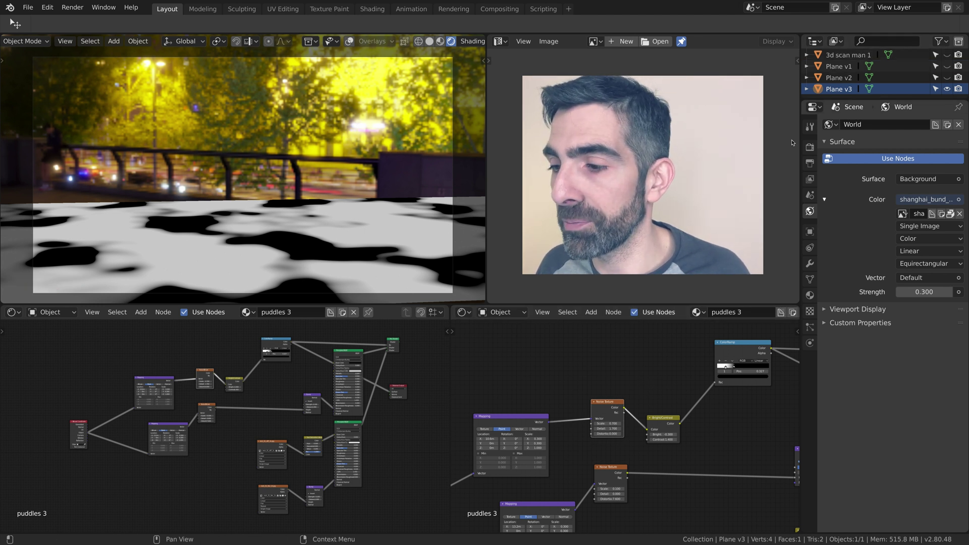
pyautogui.middleClick(625, 403)
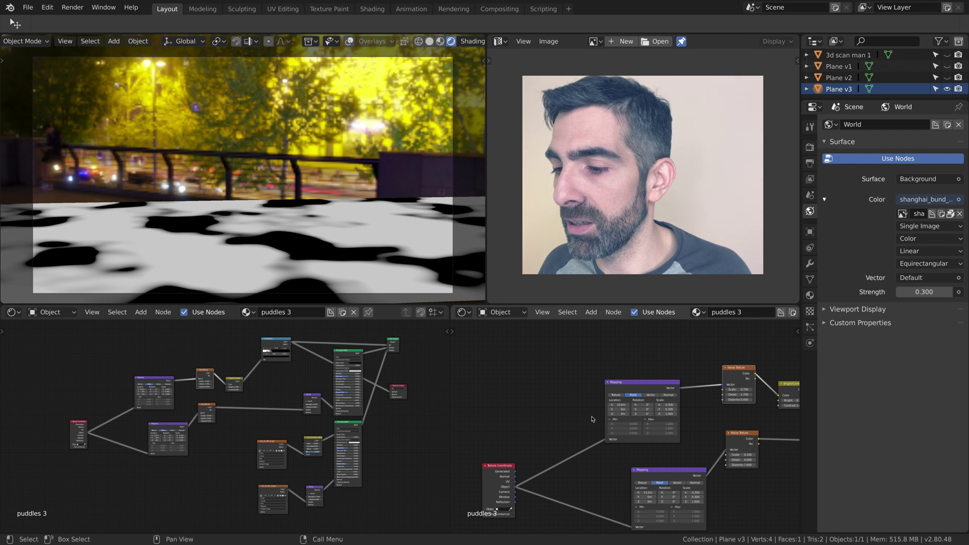
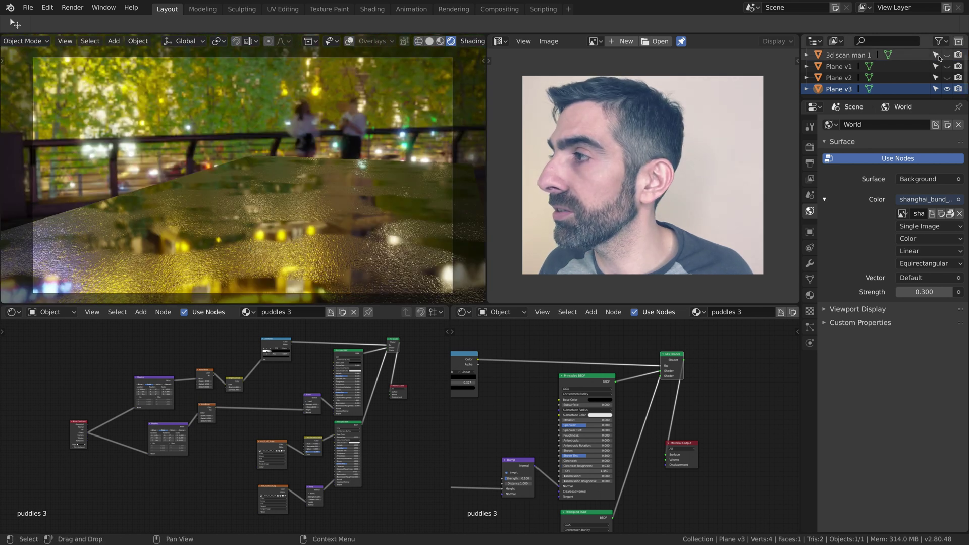
# Step: Unhide 3d scan man 1 so he stands on Plane v3's puddle ground, and orbit around him
pyautogui.middleClick(287, 202)
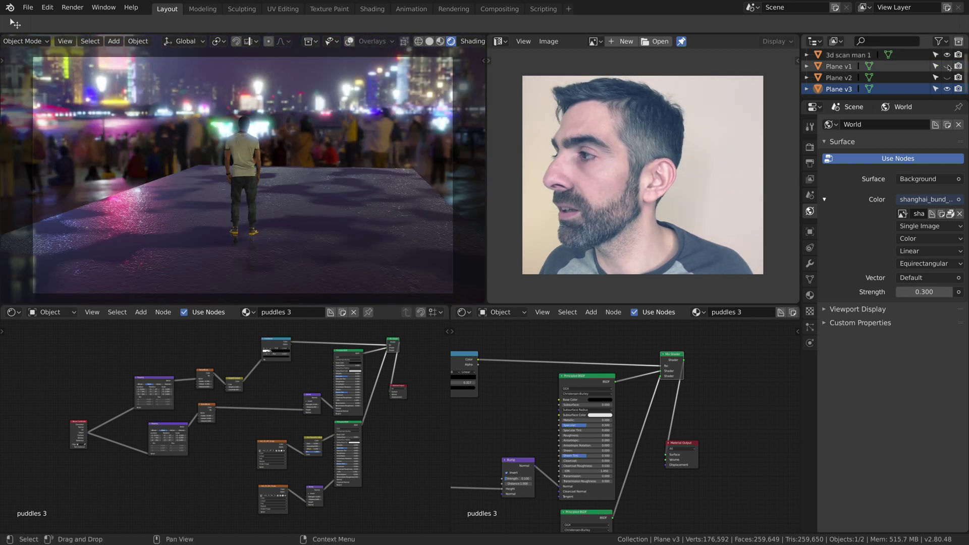
pyautogui.click(948, 87)
pyautogui.click(950, 68)
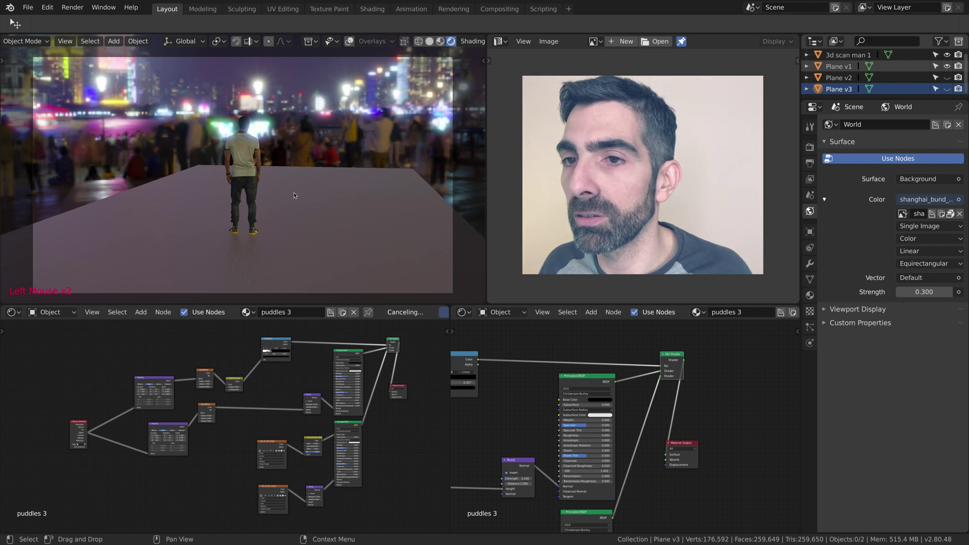
pyautogui.middleClick(295, 194)
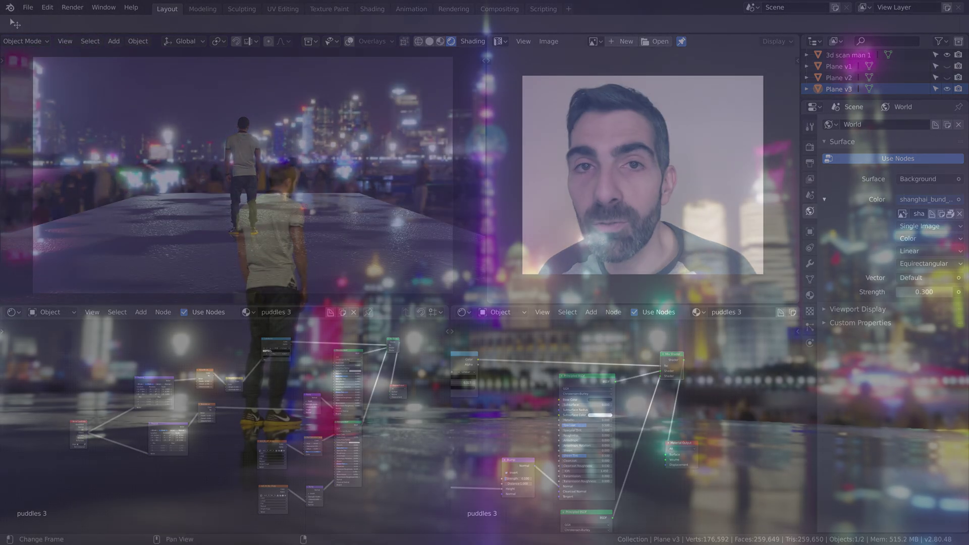